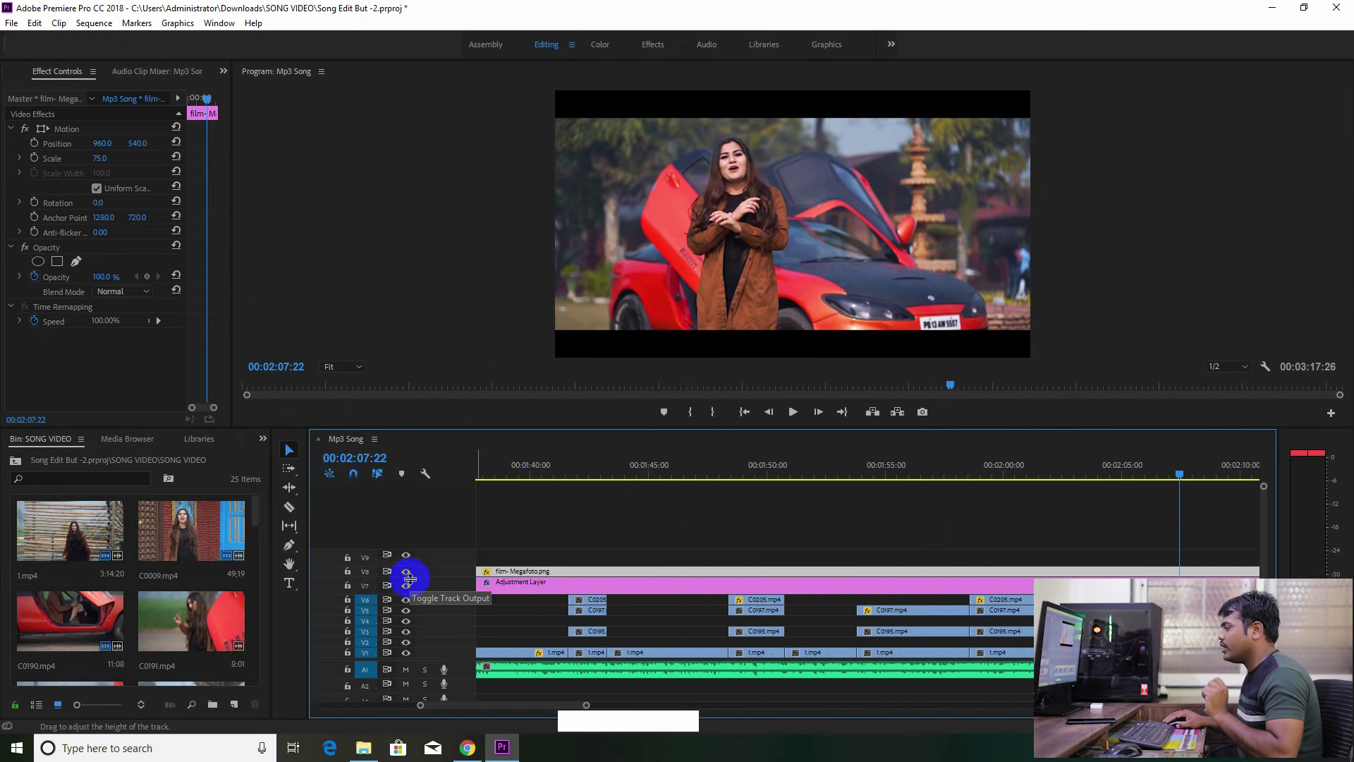
# Select the adjustment layer and C0197.mp4 clip and bring the sequence start into view
pyautogui.click(409, 591)
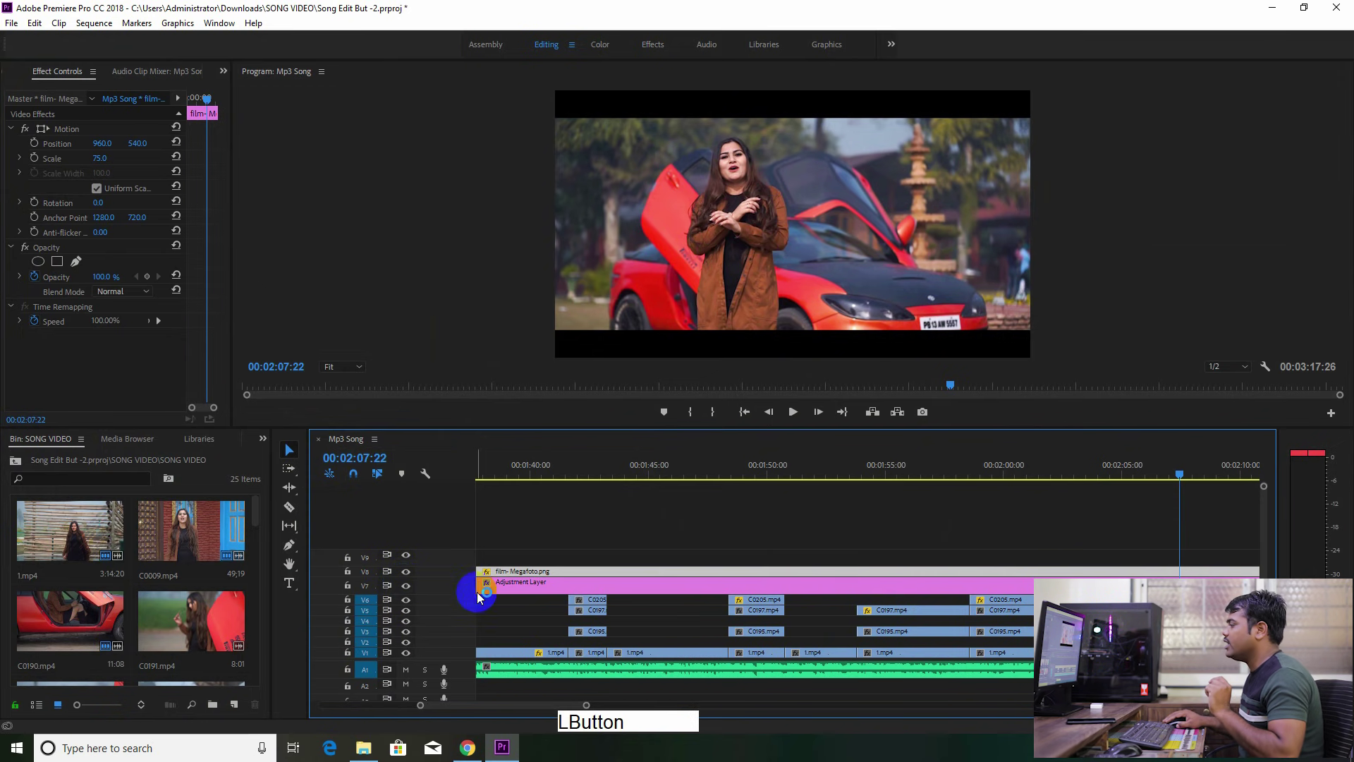
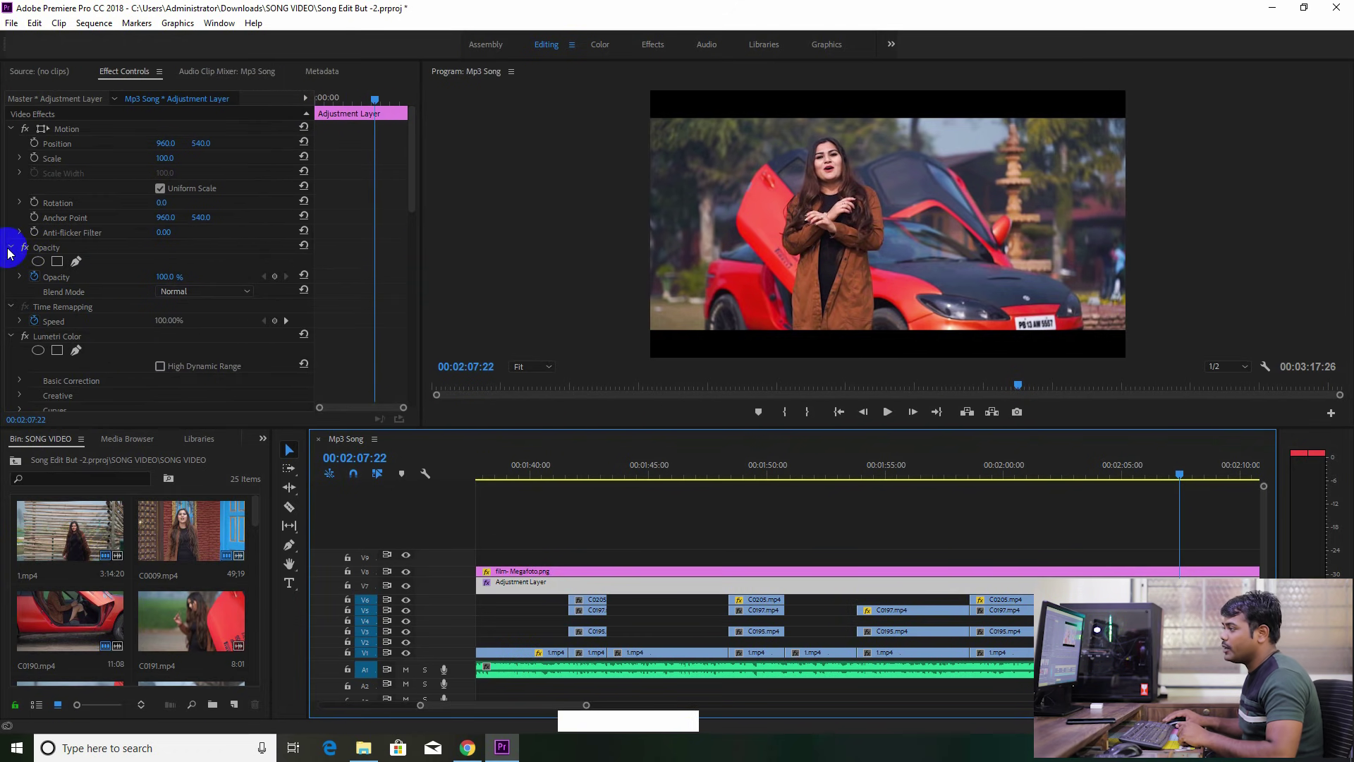
pyautogui.click(415, 203)
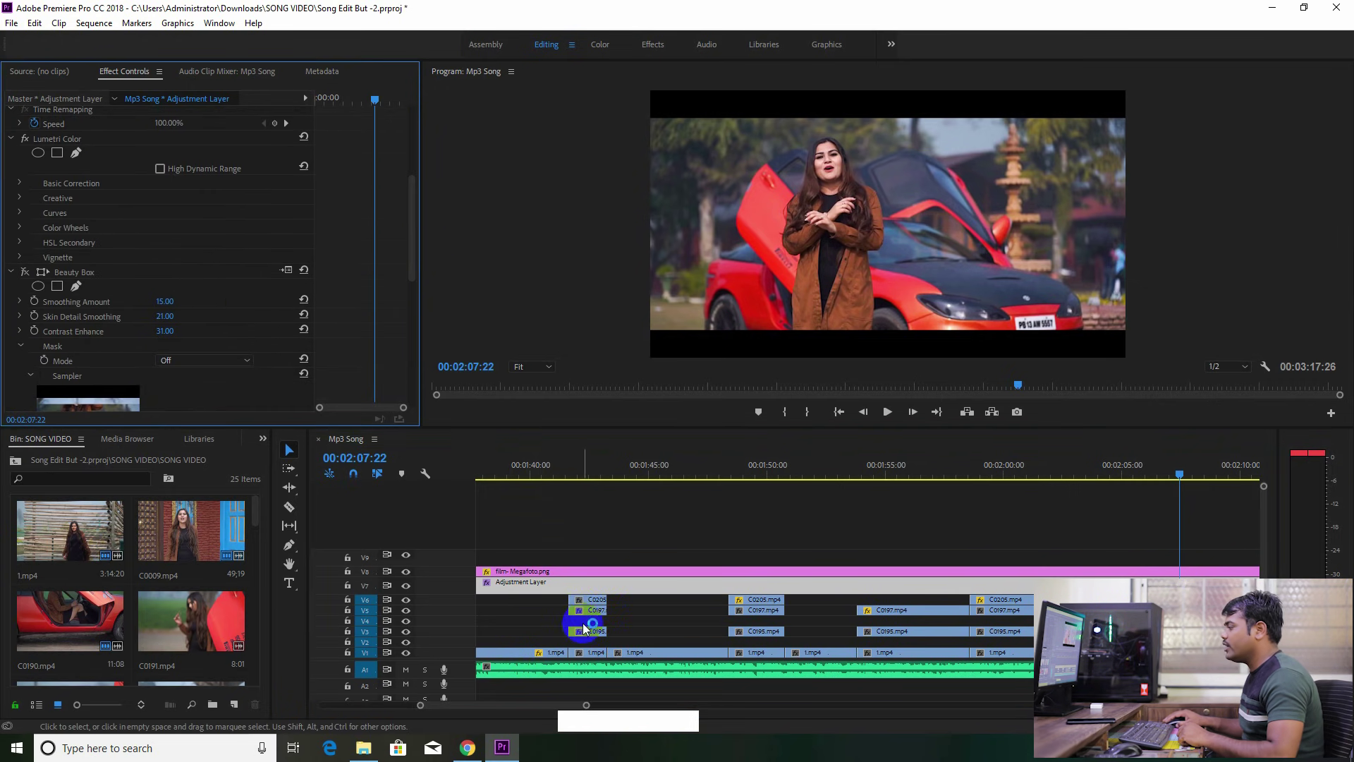
pyautogui.click(595, 617)
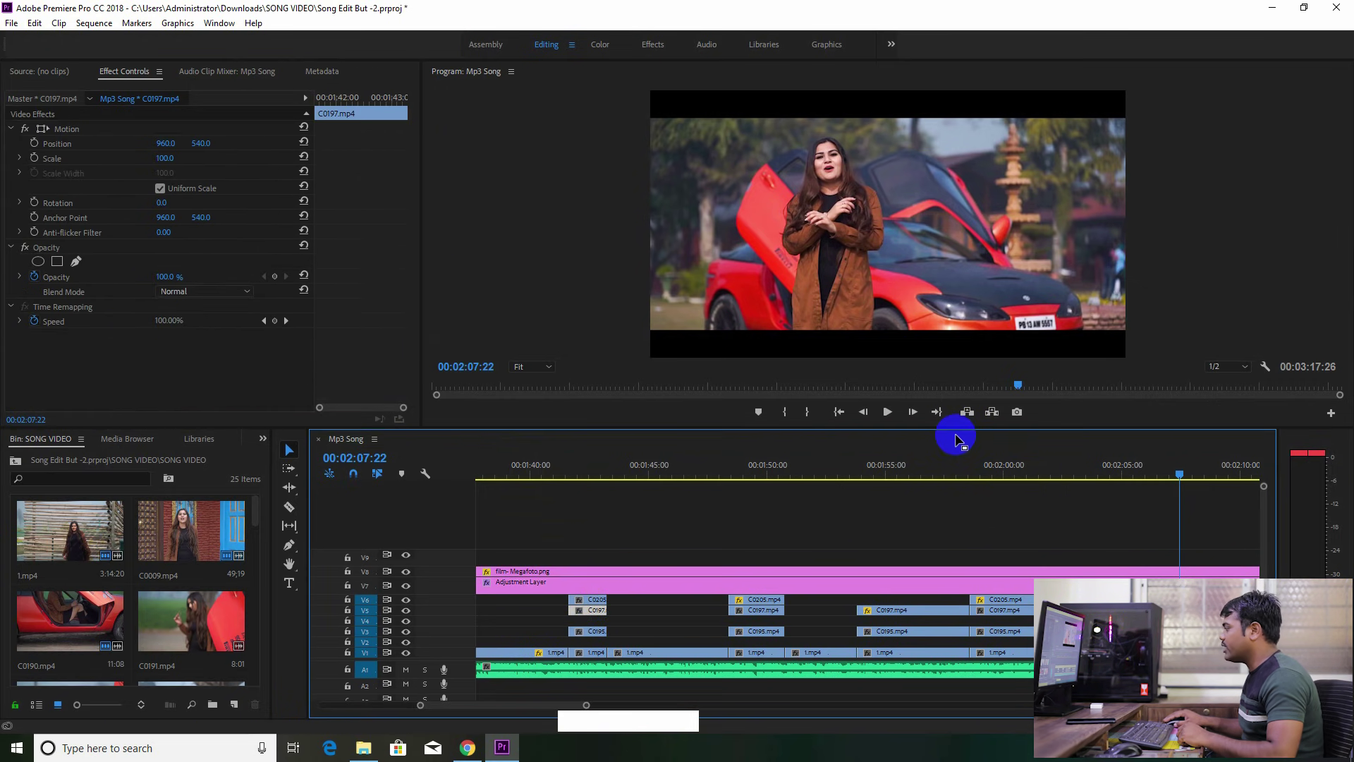
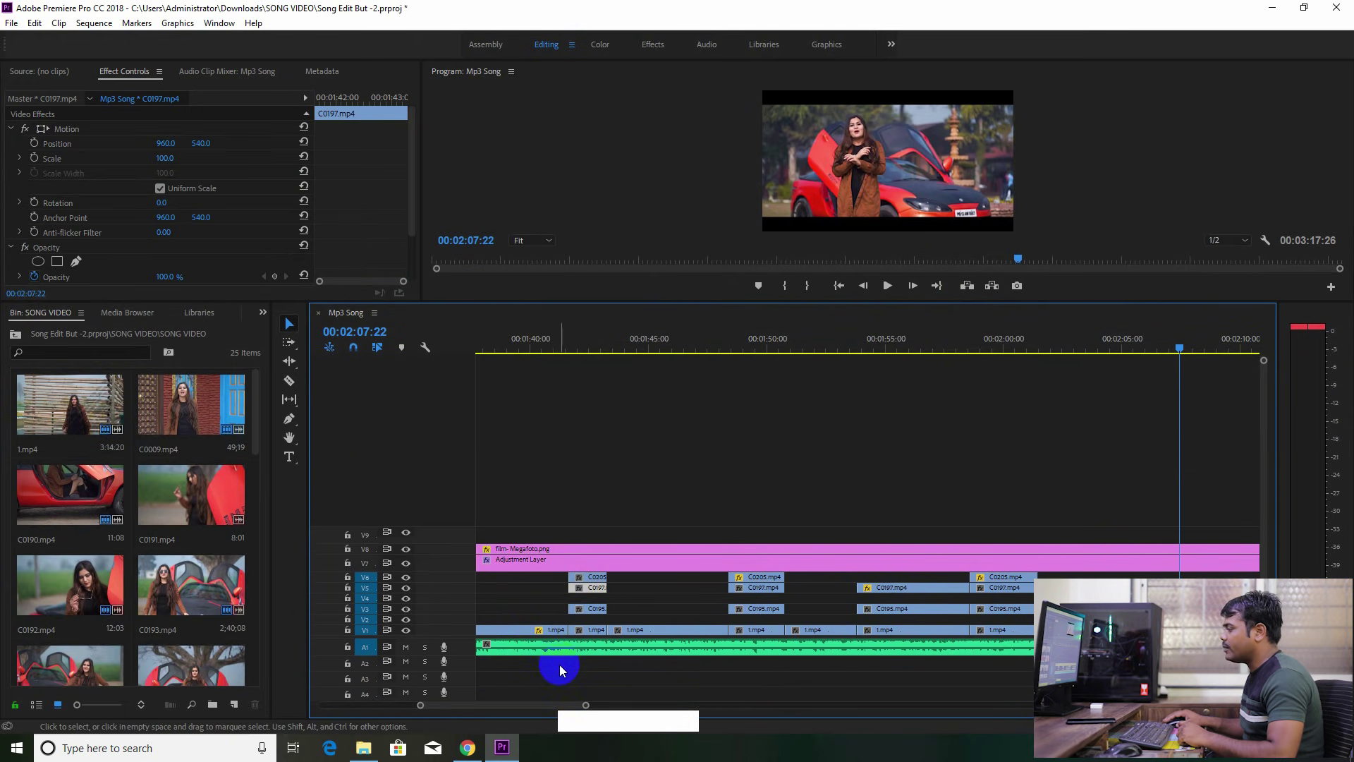
pyautogui.click(487, 711)
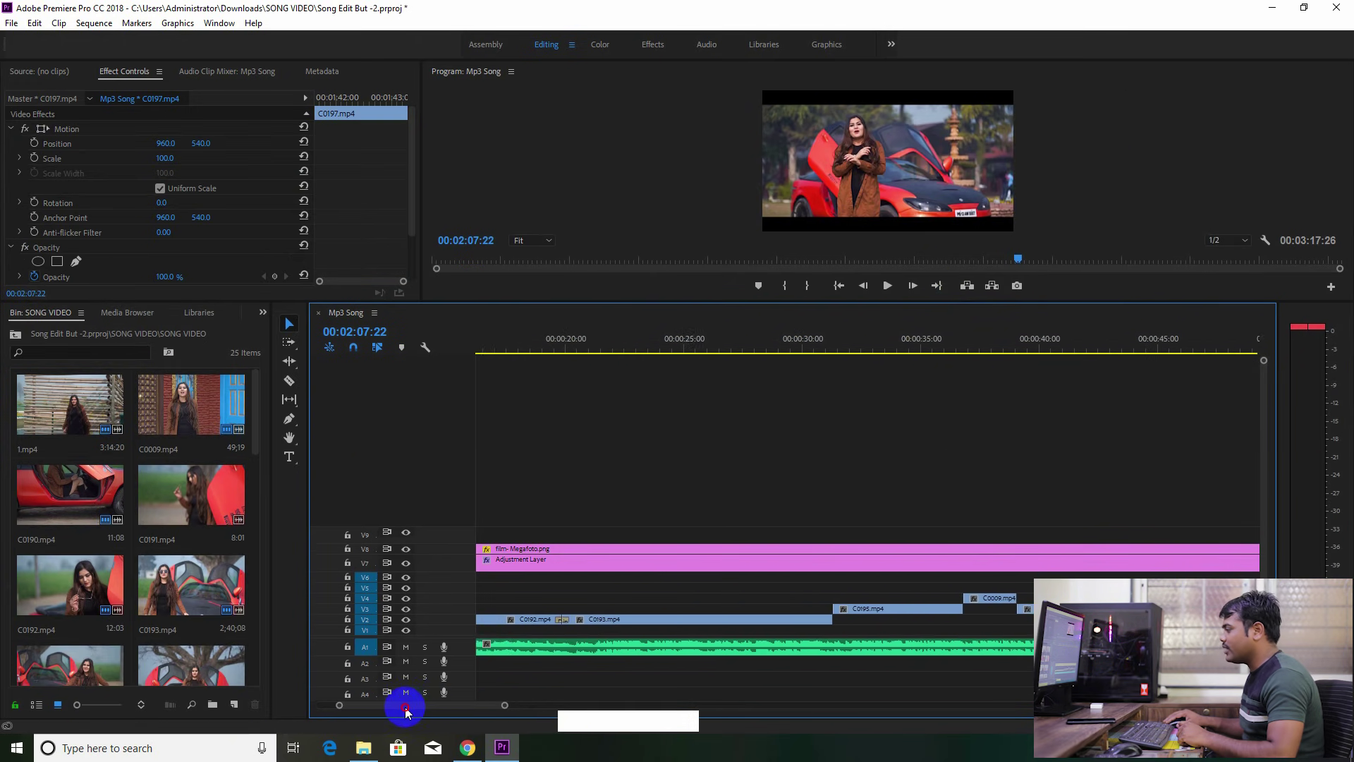
pyautogui.click(504, 345)
# Play the sequence from the beginning to about sixteen seconds, then stop
pyautogui.press('space')
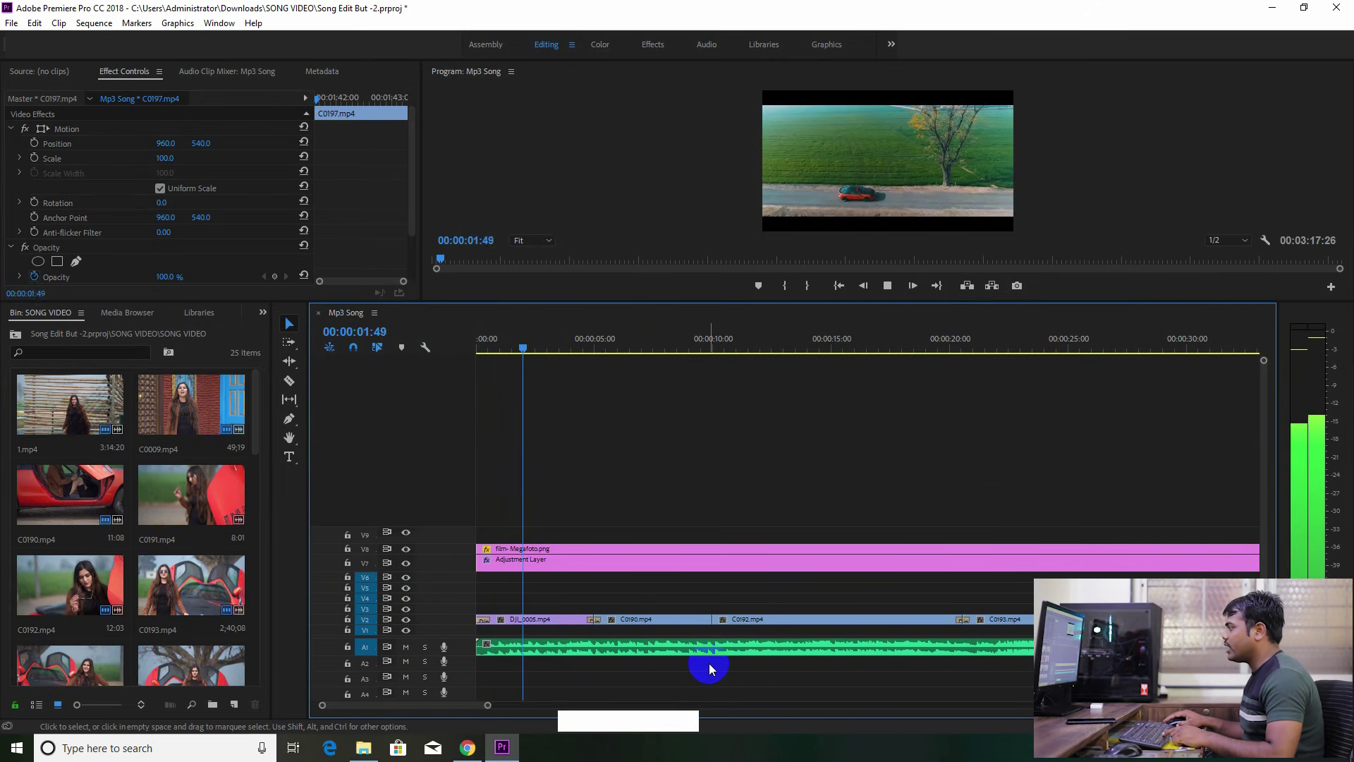
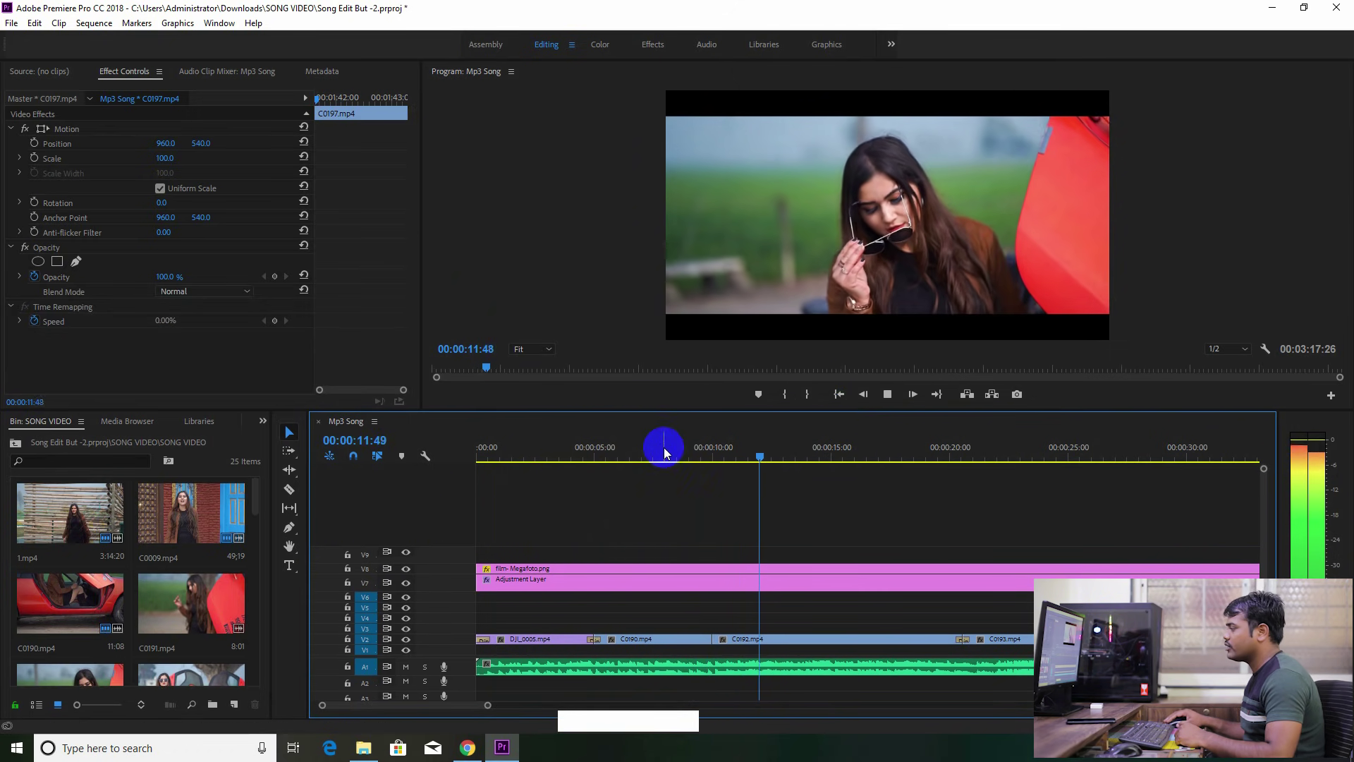
pyautogui.click(488, 709)
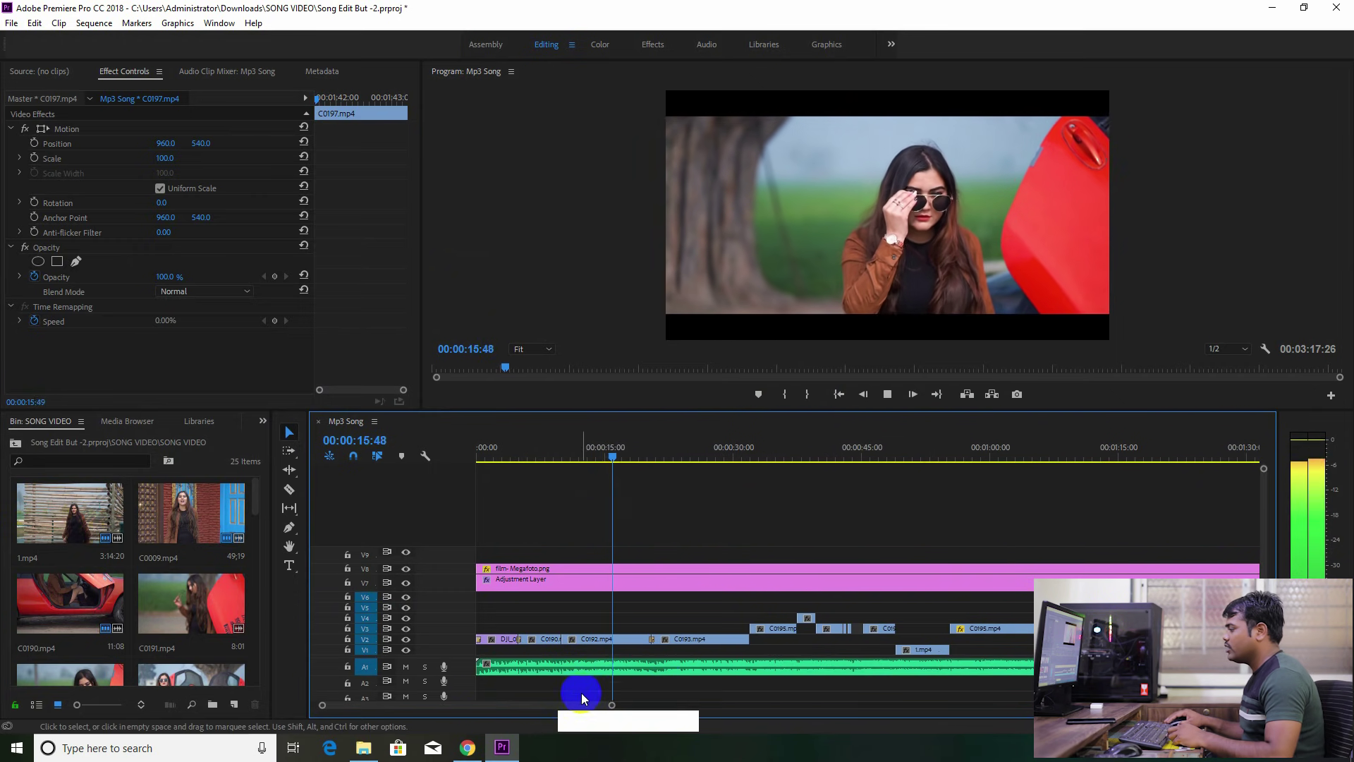
pyautogui.press('space')
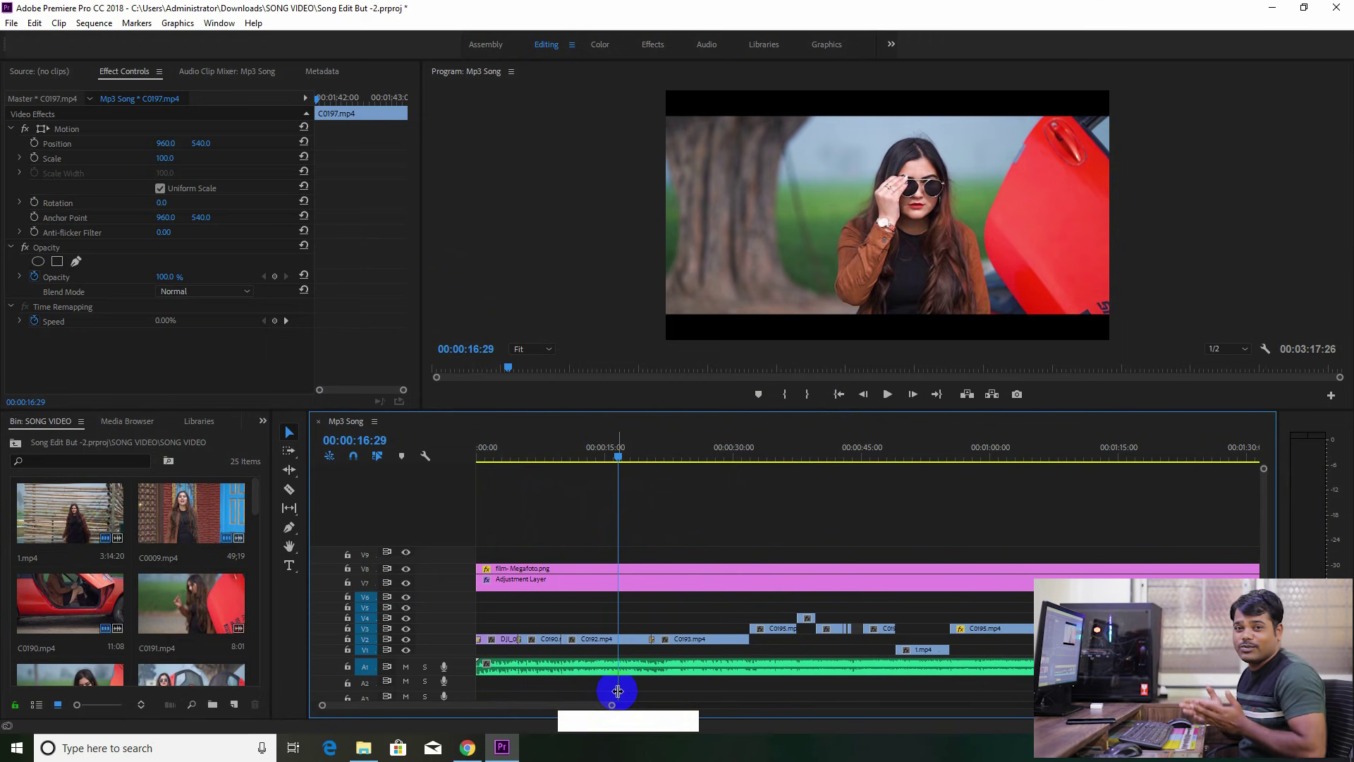
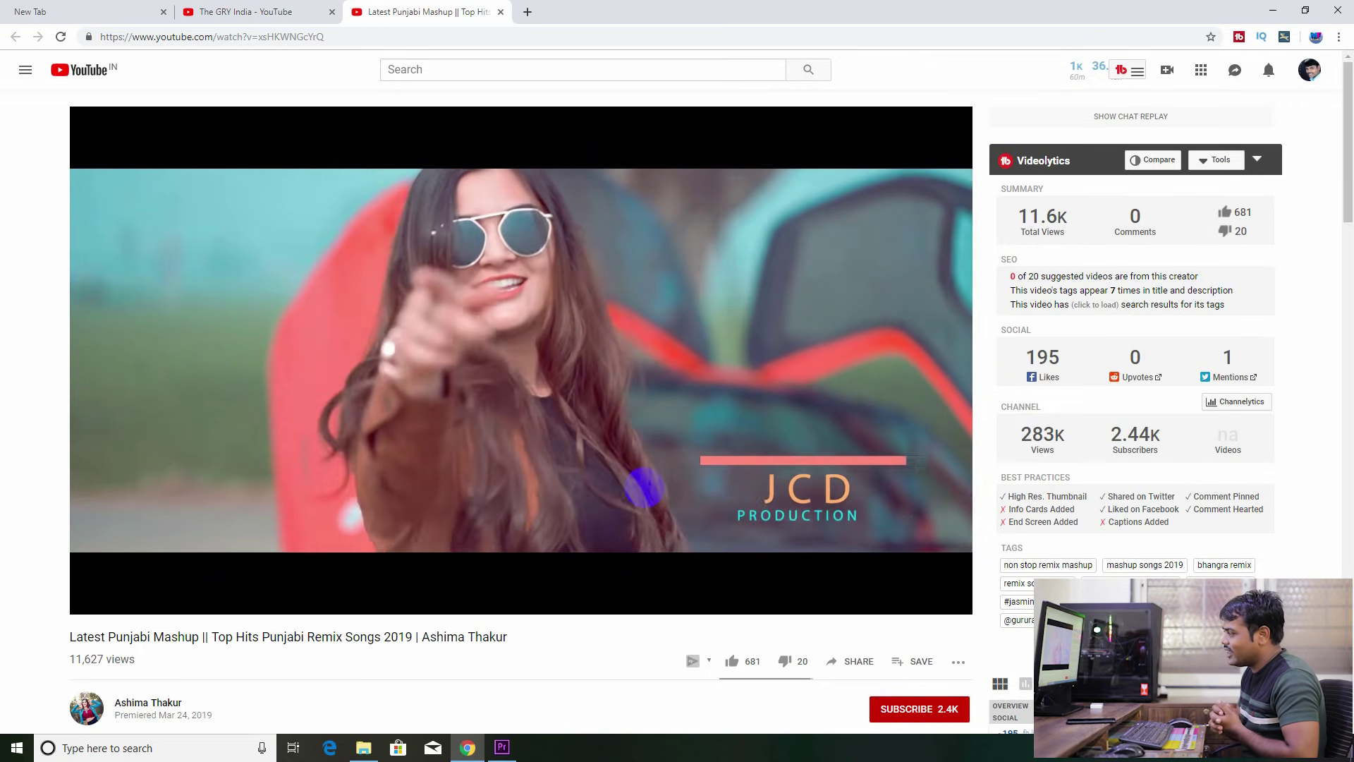
# Silence the playing YouTube mashup video
pyautogui.press('space')
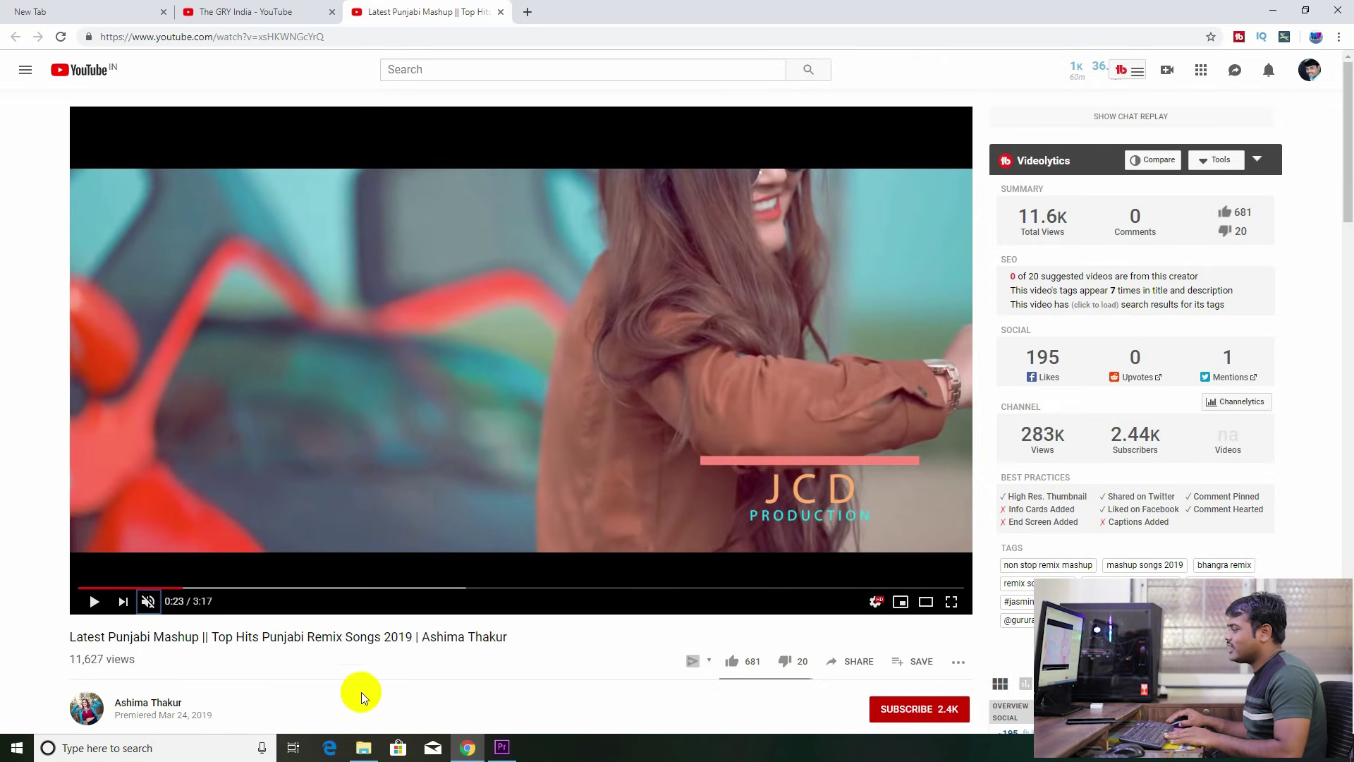
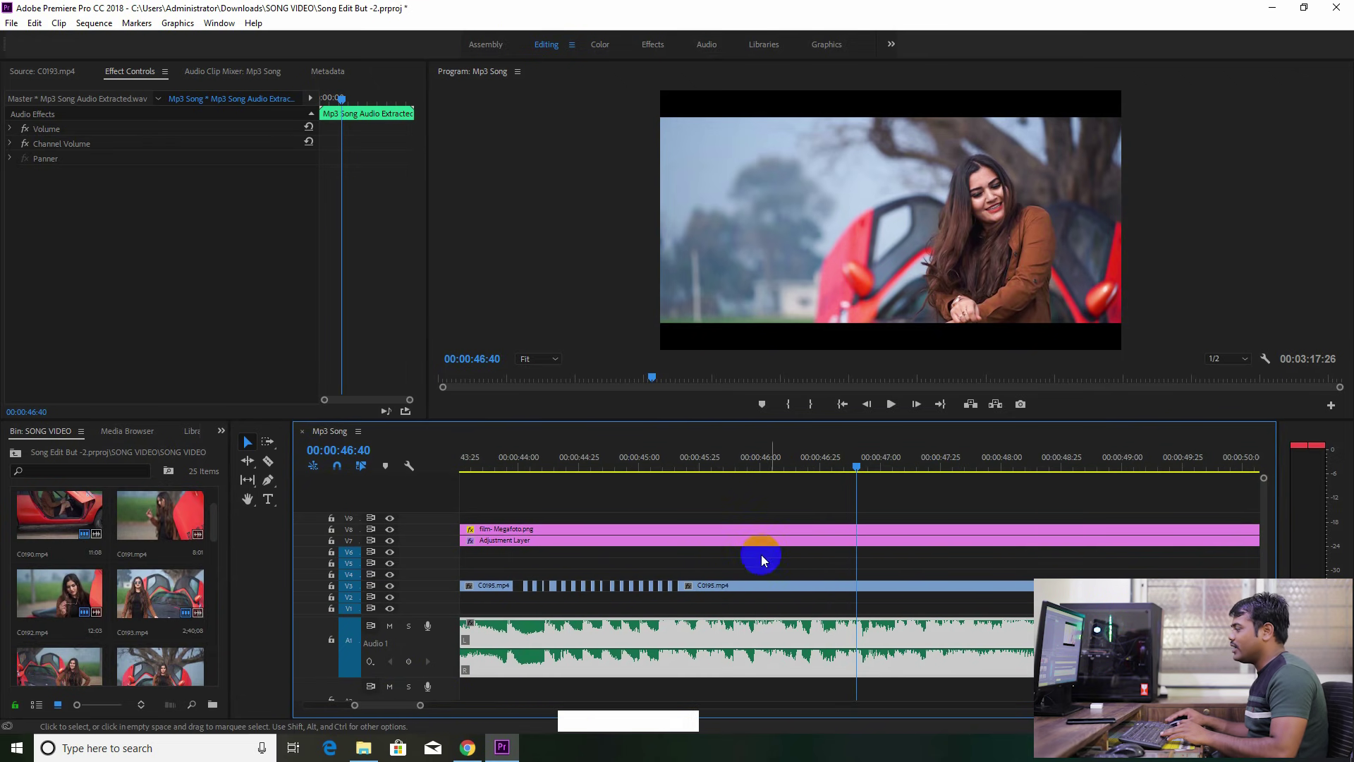
# Move the playhead to about 42 seconds, add markers there and undo the last one
pyautogui.click(860, 468)
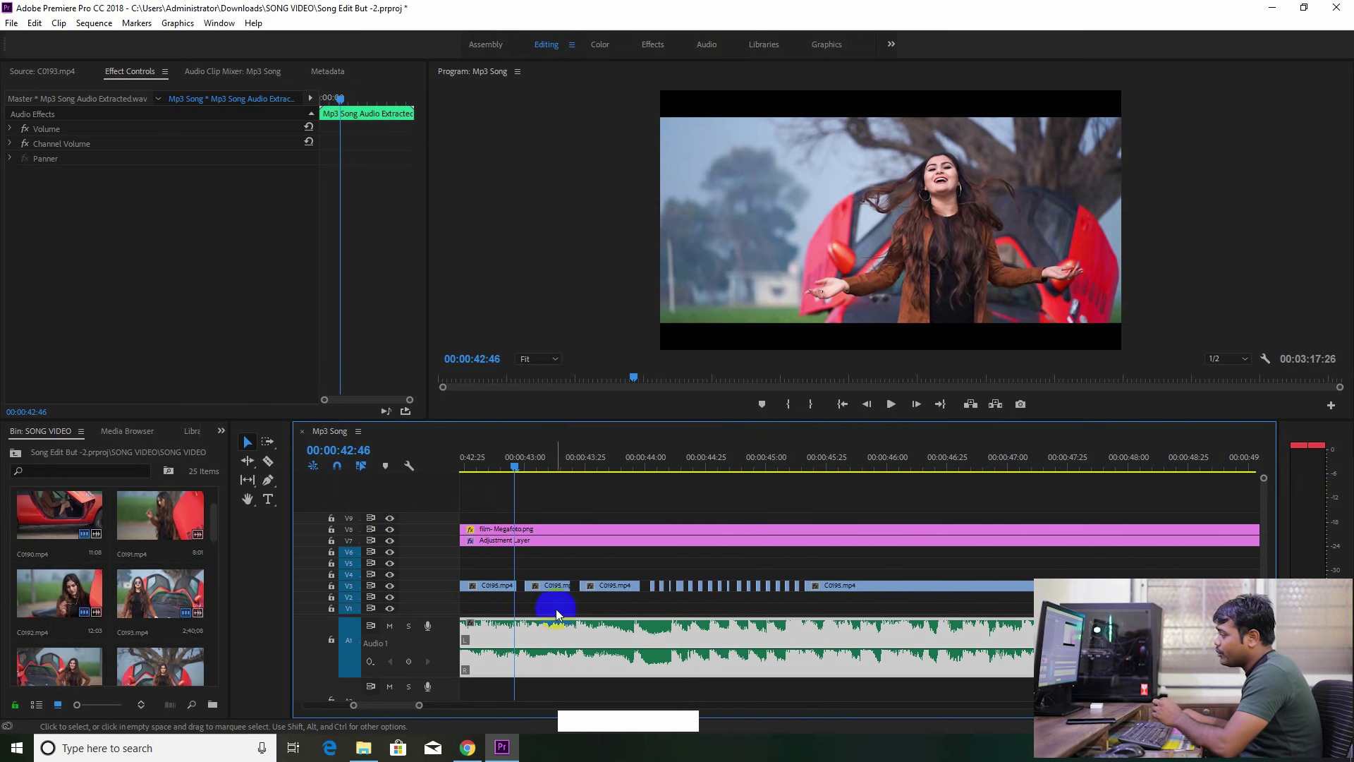
pyautogui.click(541, 648)
pyautogui.press('m')
pyautogui.click(523, 474)
pyautogui.press('m')
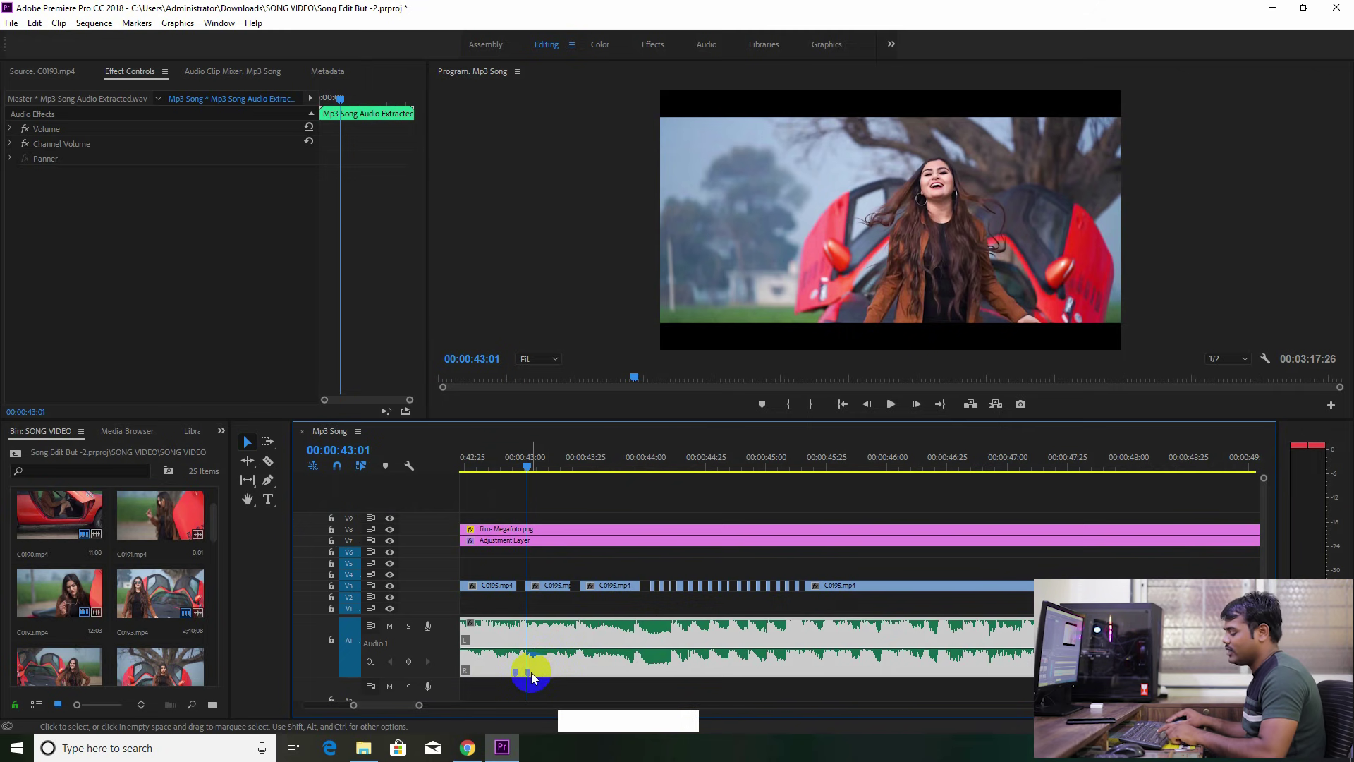
pyautogui.press('ctrl+z')
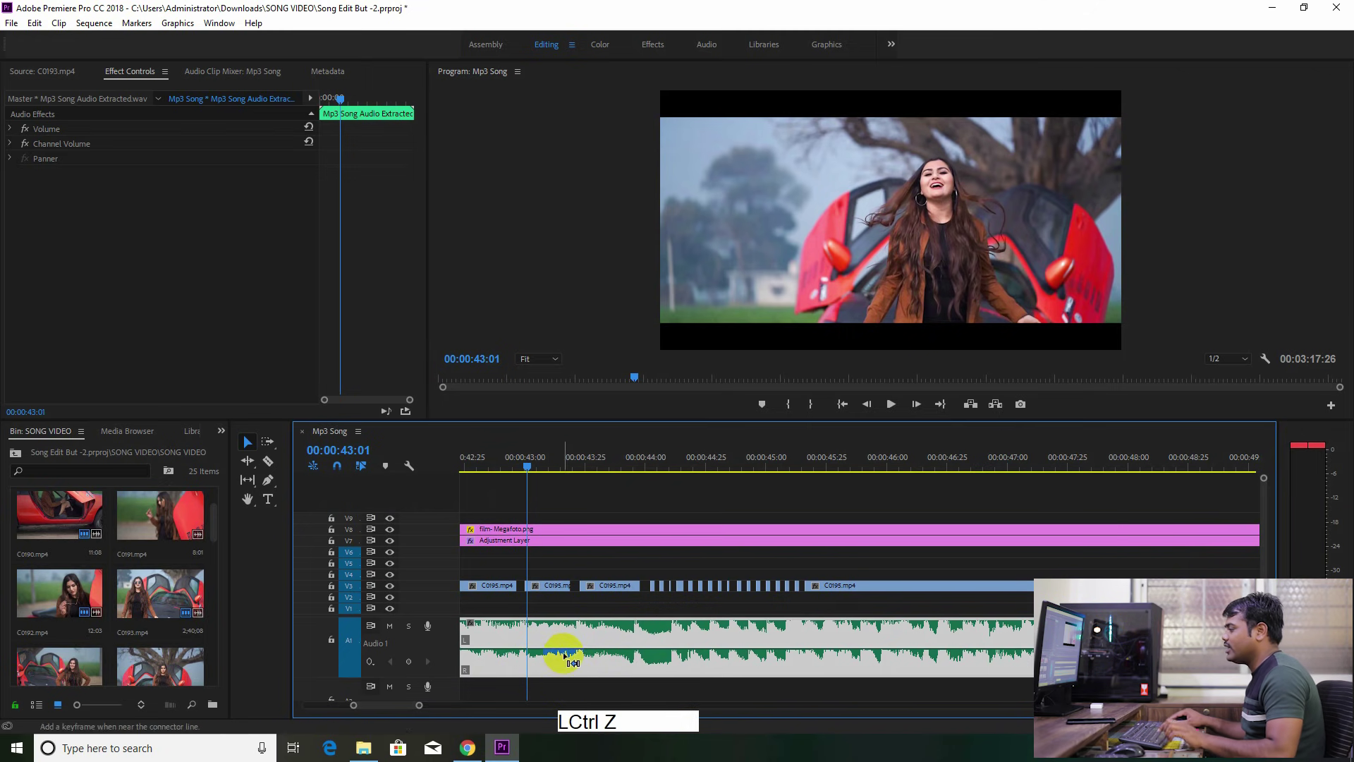
# Play briefly from 42 seconds, park the playhead at 00:00:43:46 and zoom in around it
pyautogui.click(532, 468)
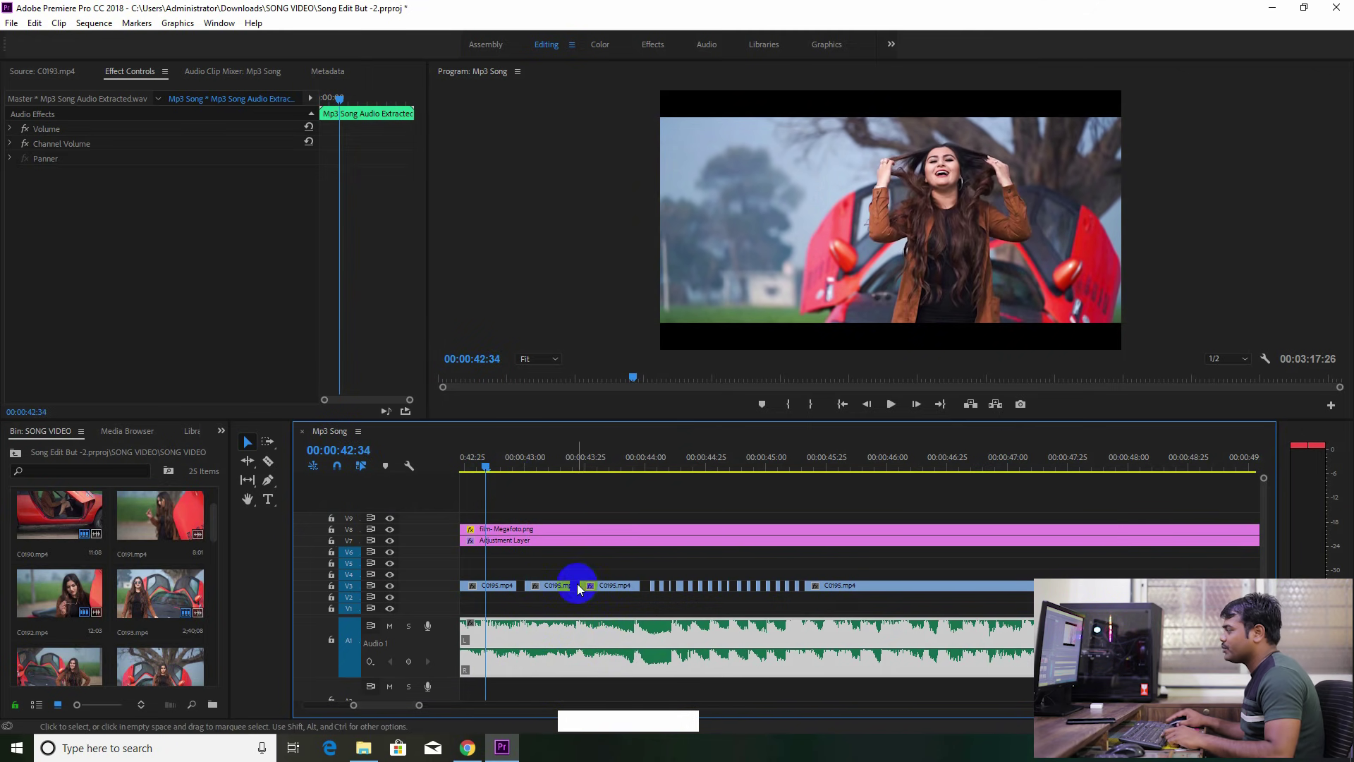
pyautogui.press('space')
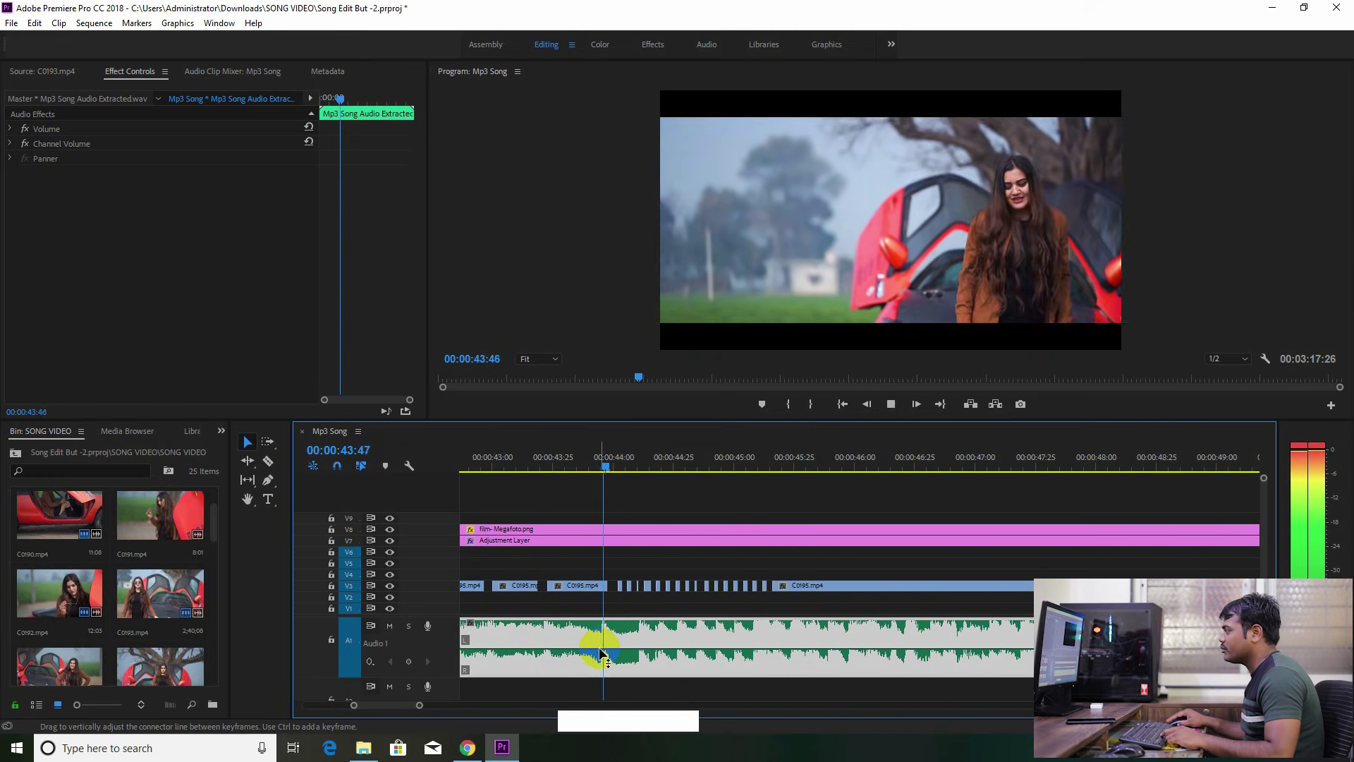
pyautogui.press('space')
pyautogui.click(522, 589)
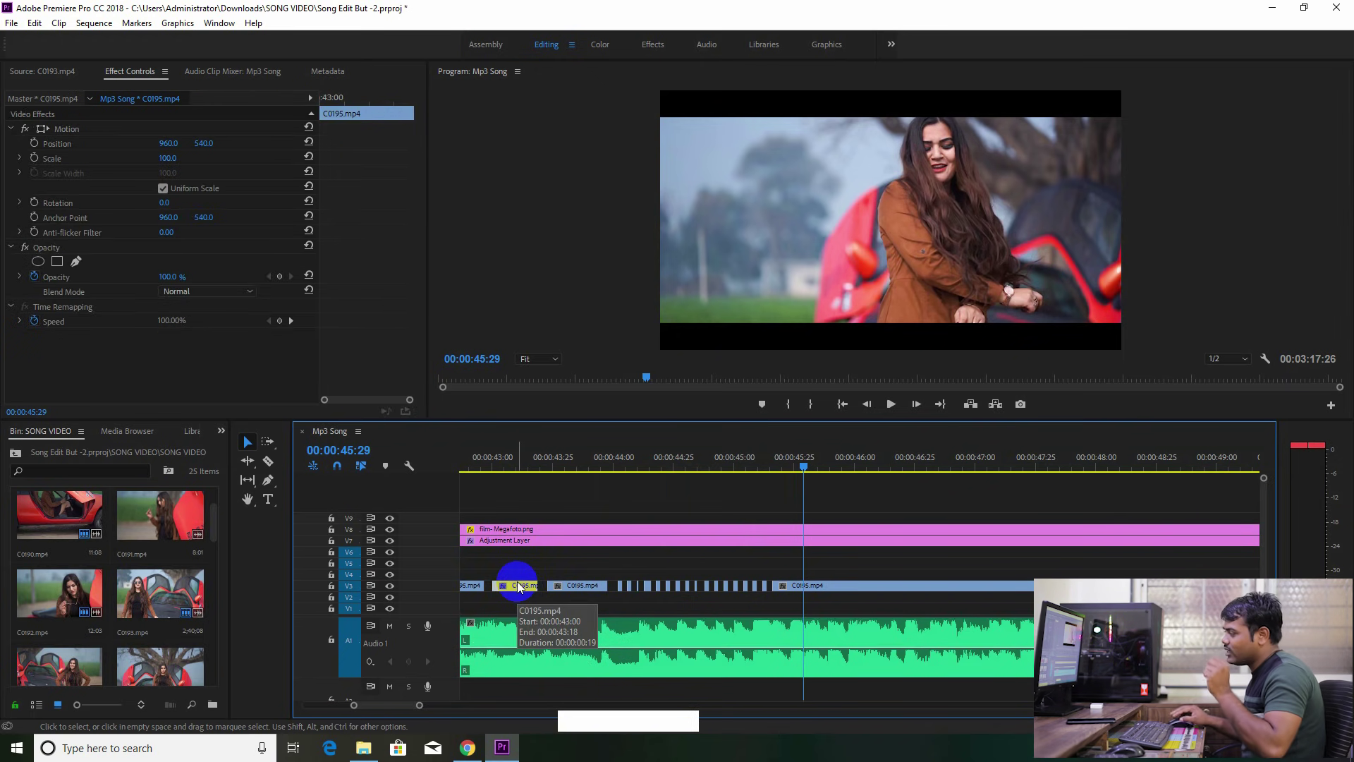
pyautogui.click(610, 465)
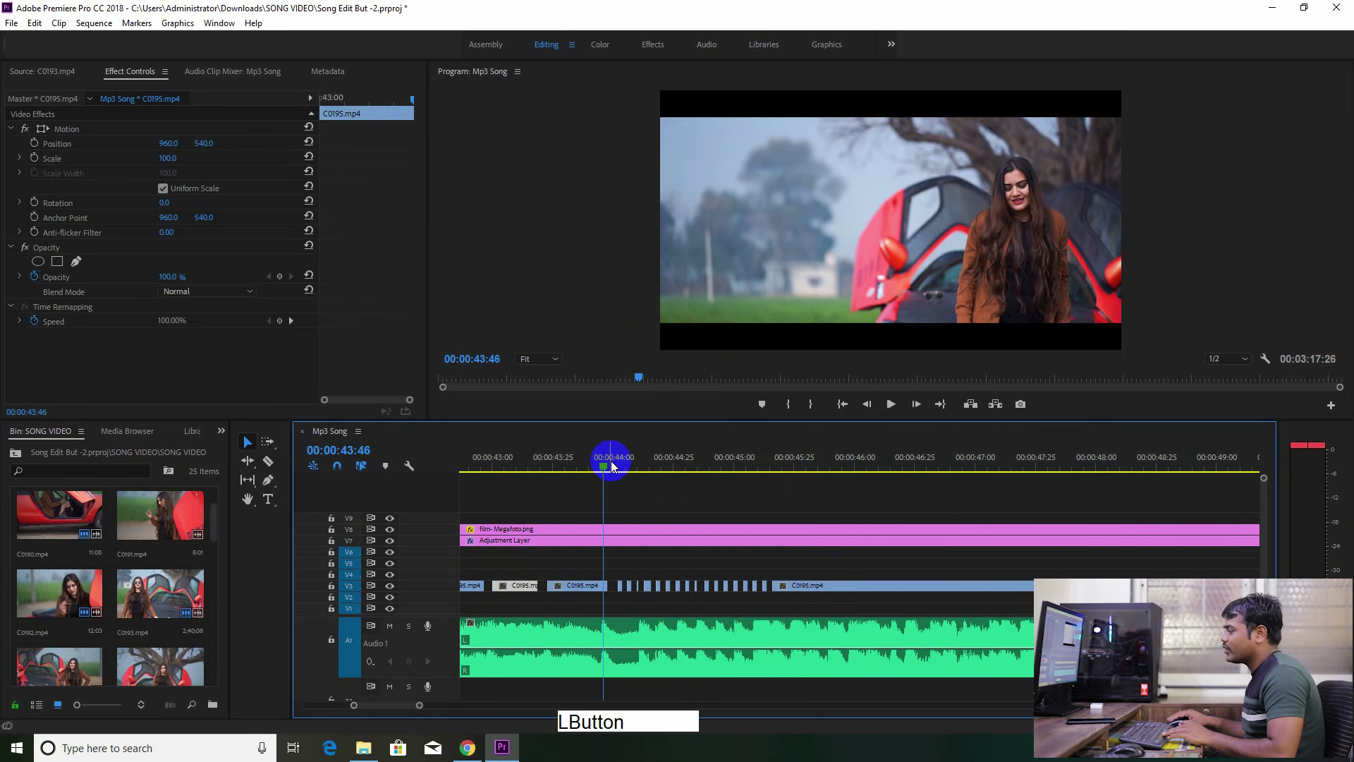
pyautogui.press('Right')
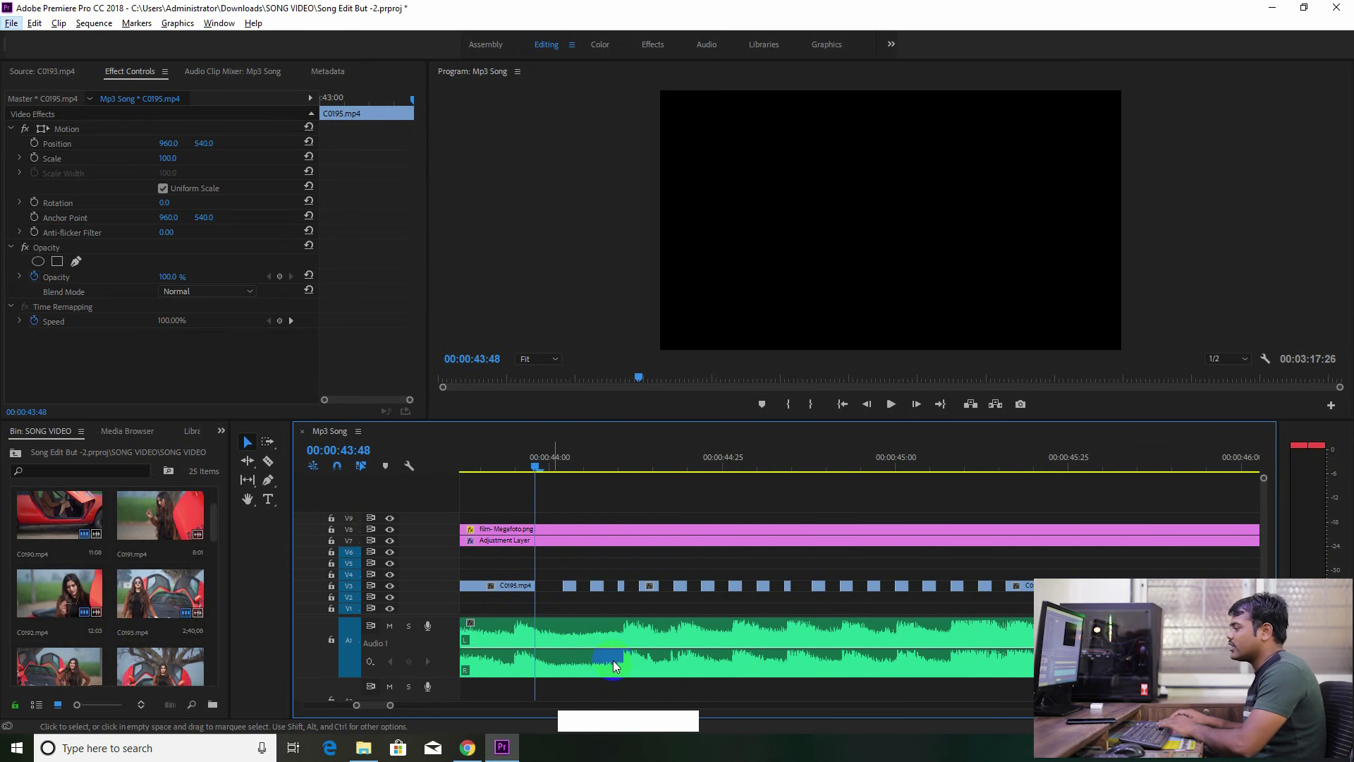
# Step through the red-car shot frame by frame from 00:00:43:48, then start playback
pyautogui.press('Right')
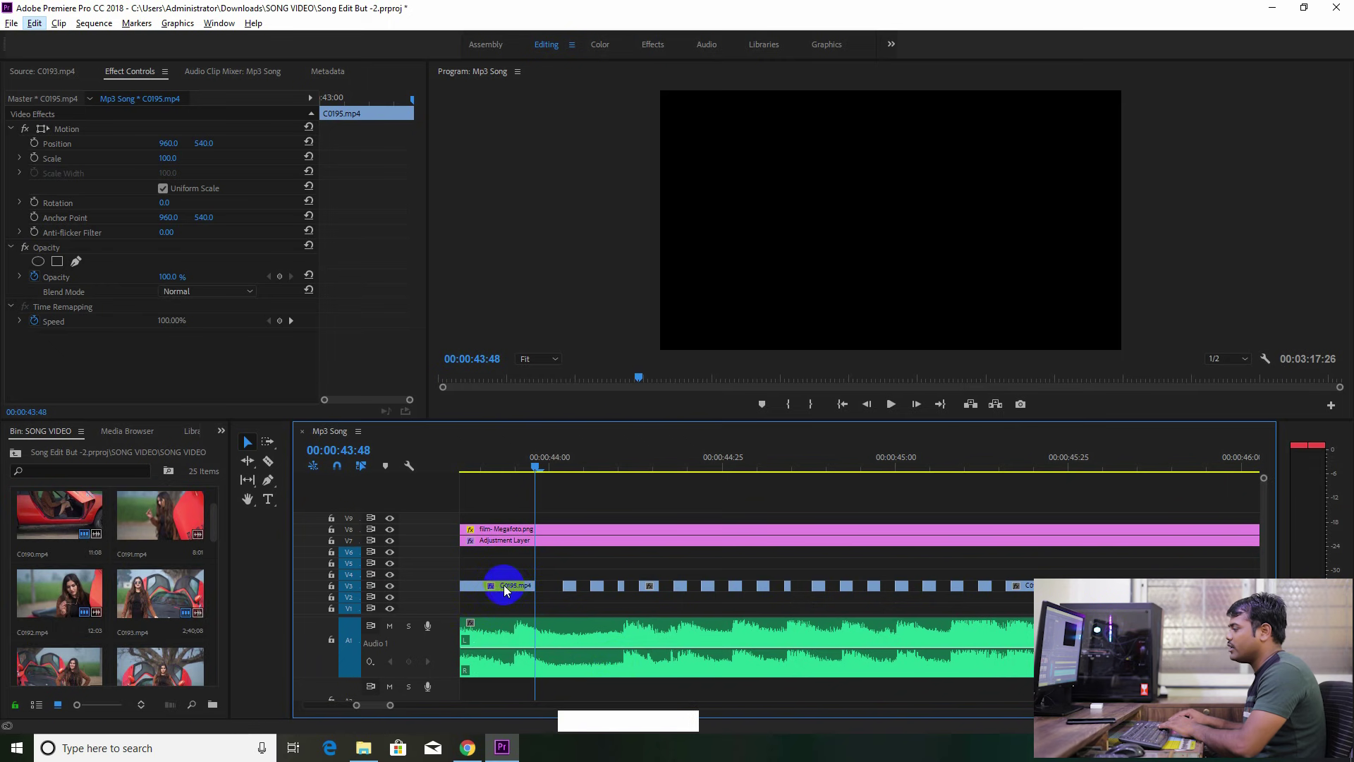
pyautogui.click(504, 591)
pyautogui.press('Right')
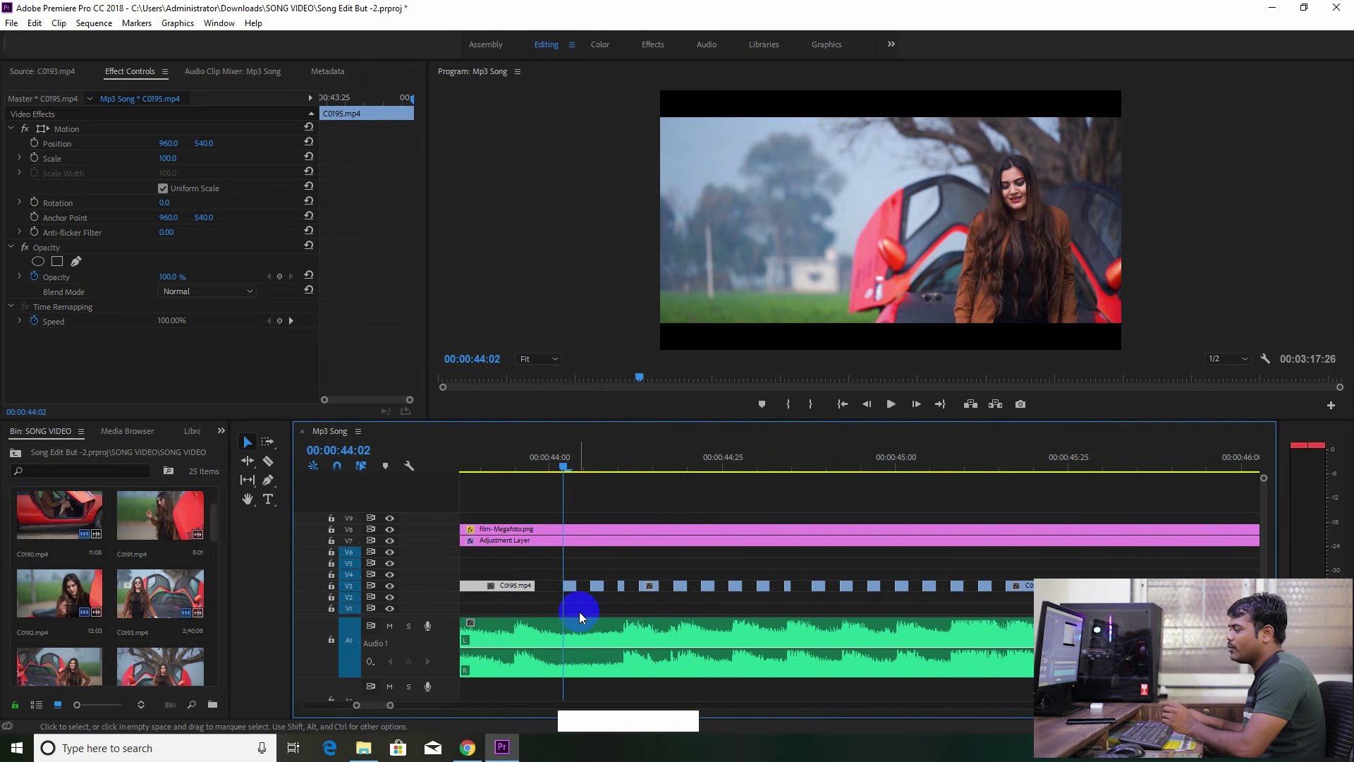
pyautogui.press('Right')
pyautogui.press('Right')
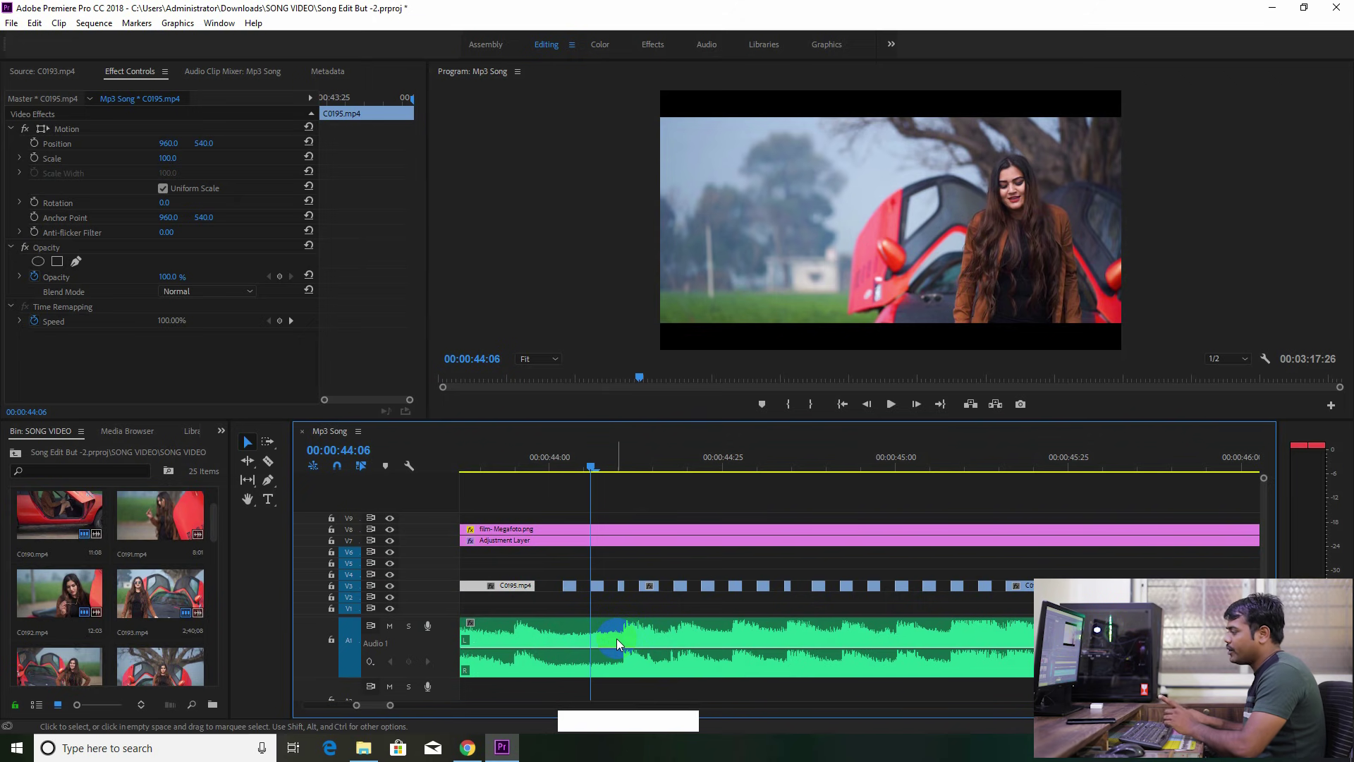
pyautogui.press('Right')
pyautogui.press('Right')
pyautogui.press('Right')
pyautogui.press('Right')
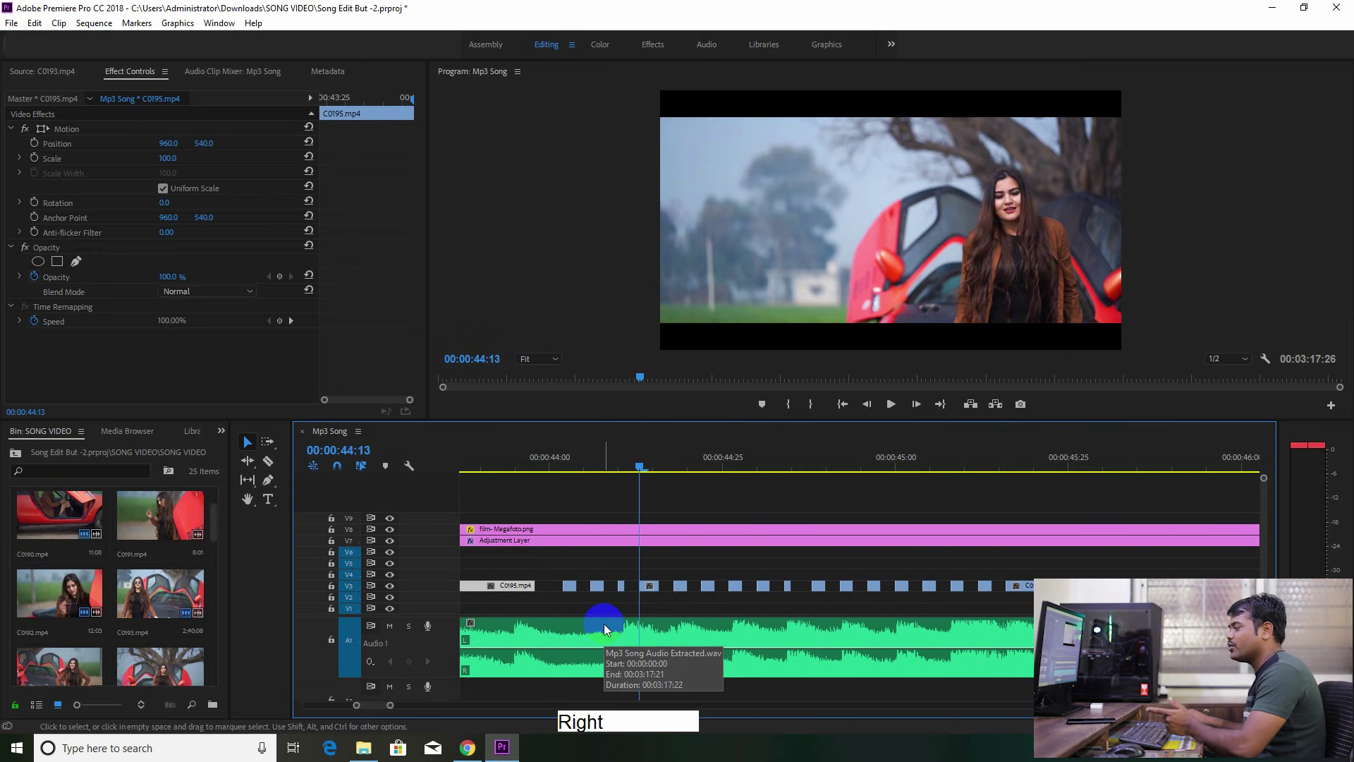
pyautogui.press('Right')
pyautogui.press('Right')
pyautogui.press('Right')
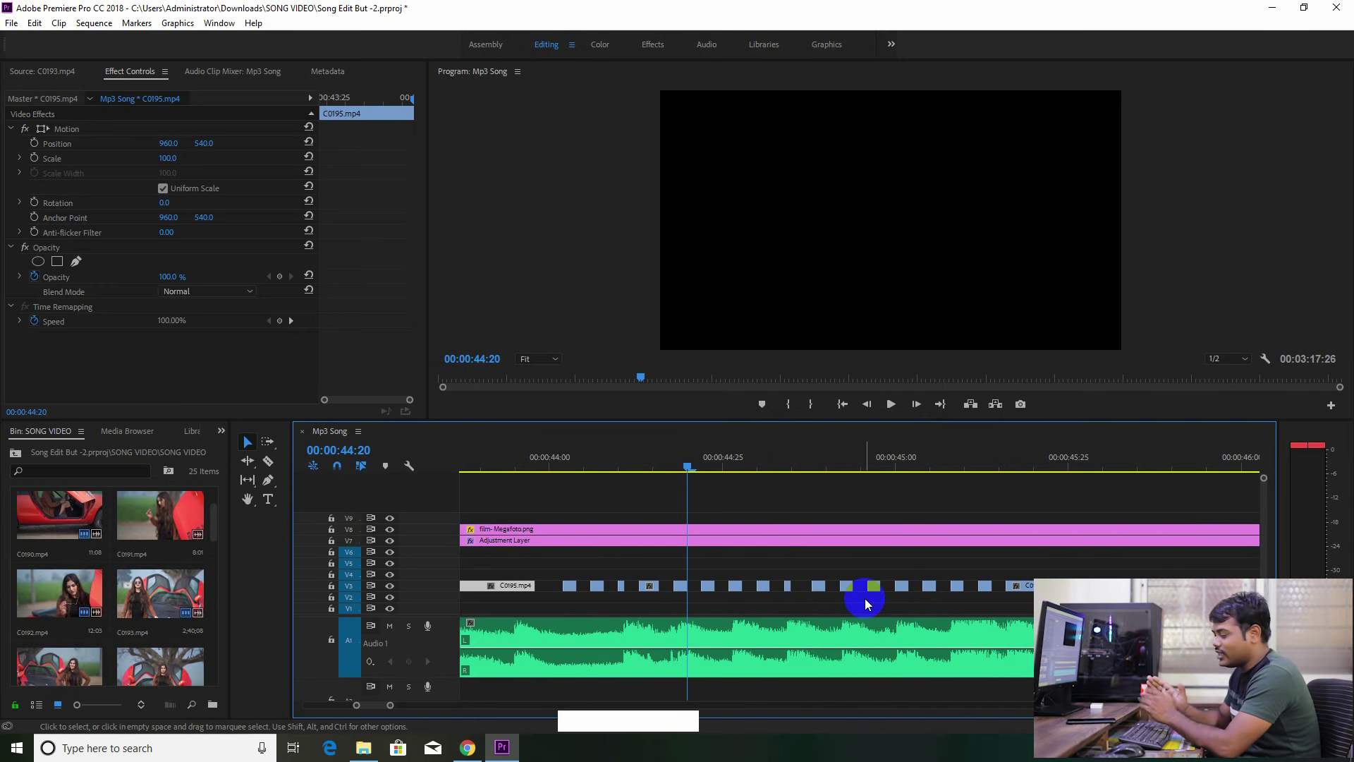
pyautogui.press('space')
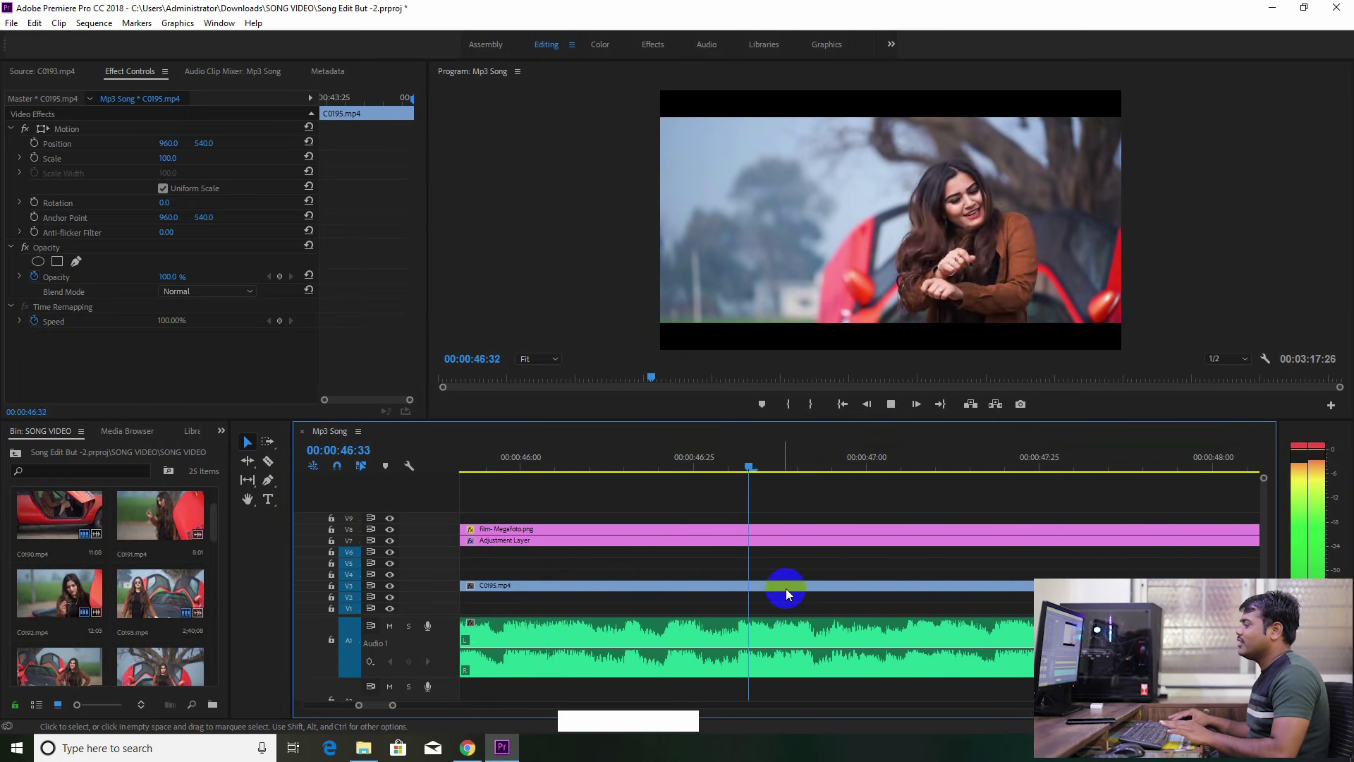
# Stop playback and zoom the timeline out to land on the bamboo-fence shot at 00:00:51:46
pyautogui.press('space')
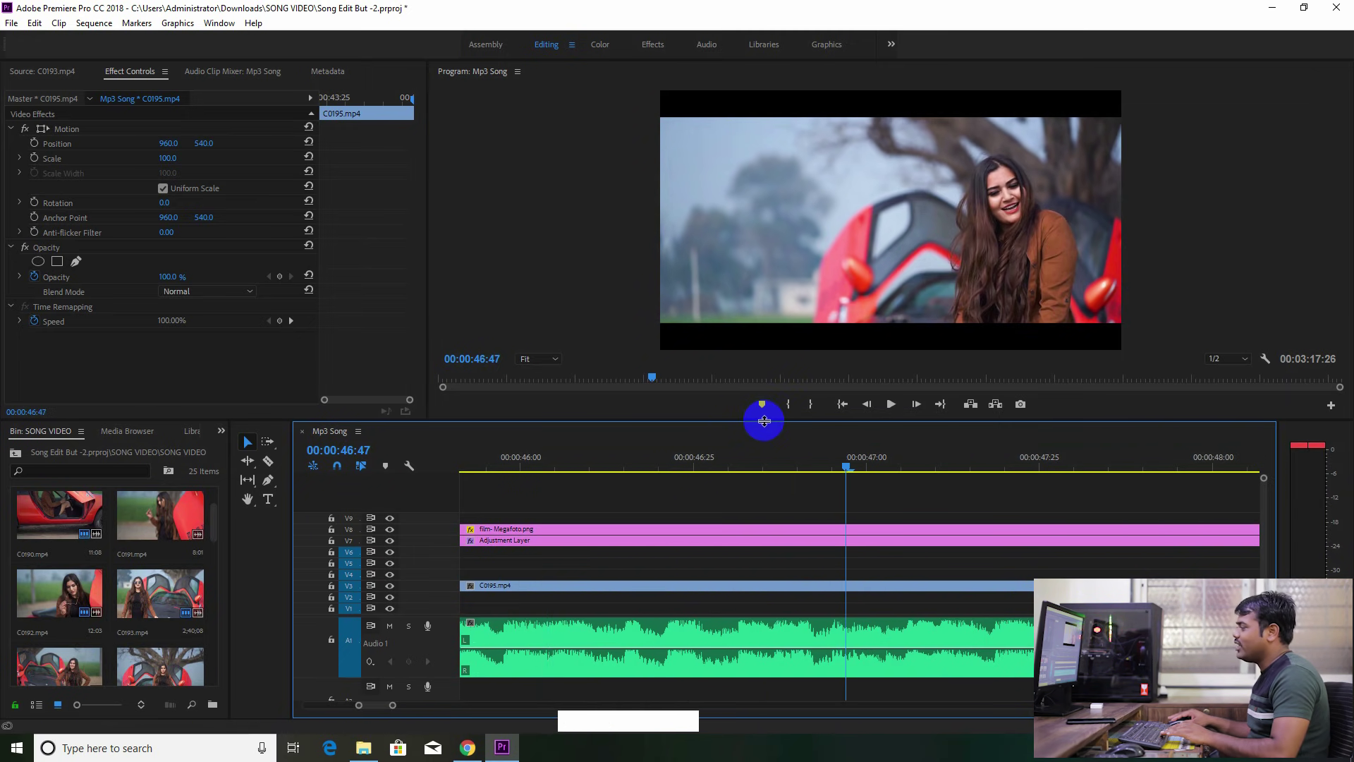
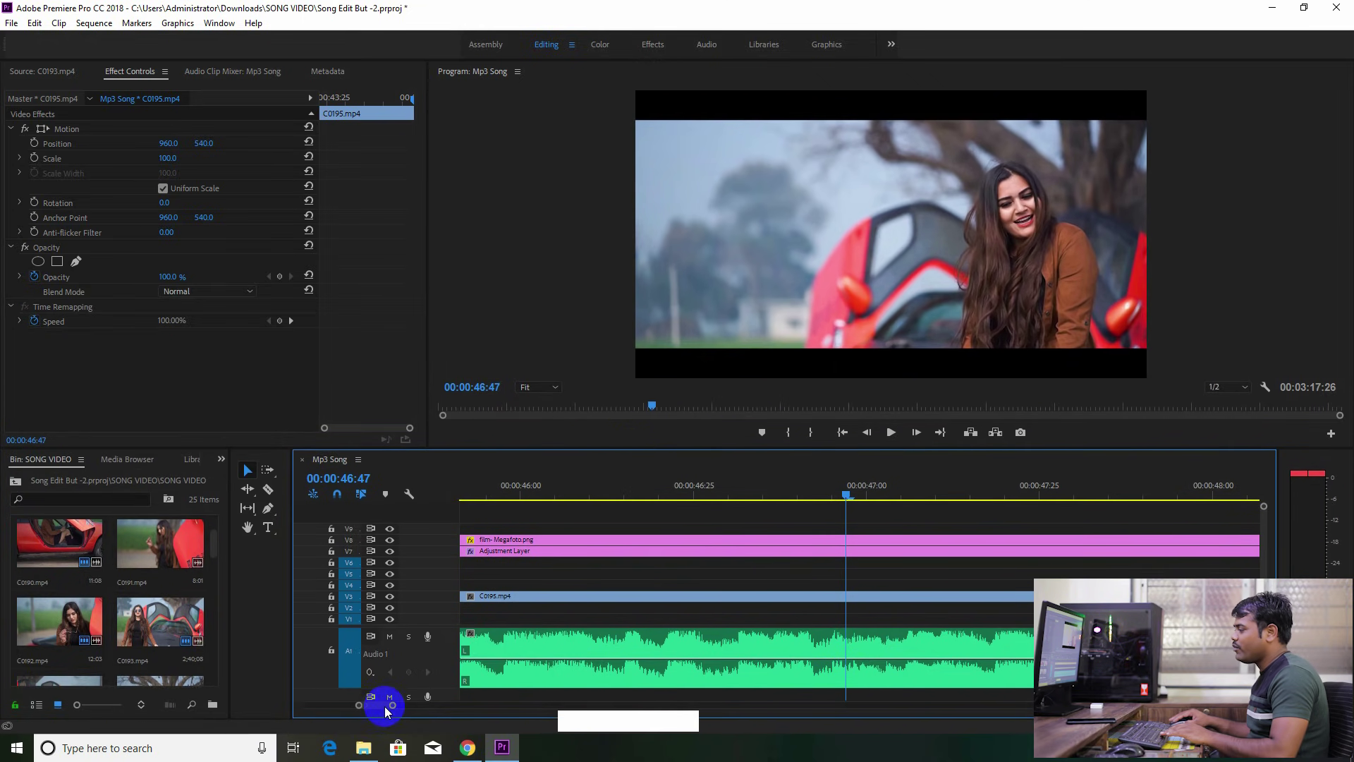
pyautogui.click(395, 706)
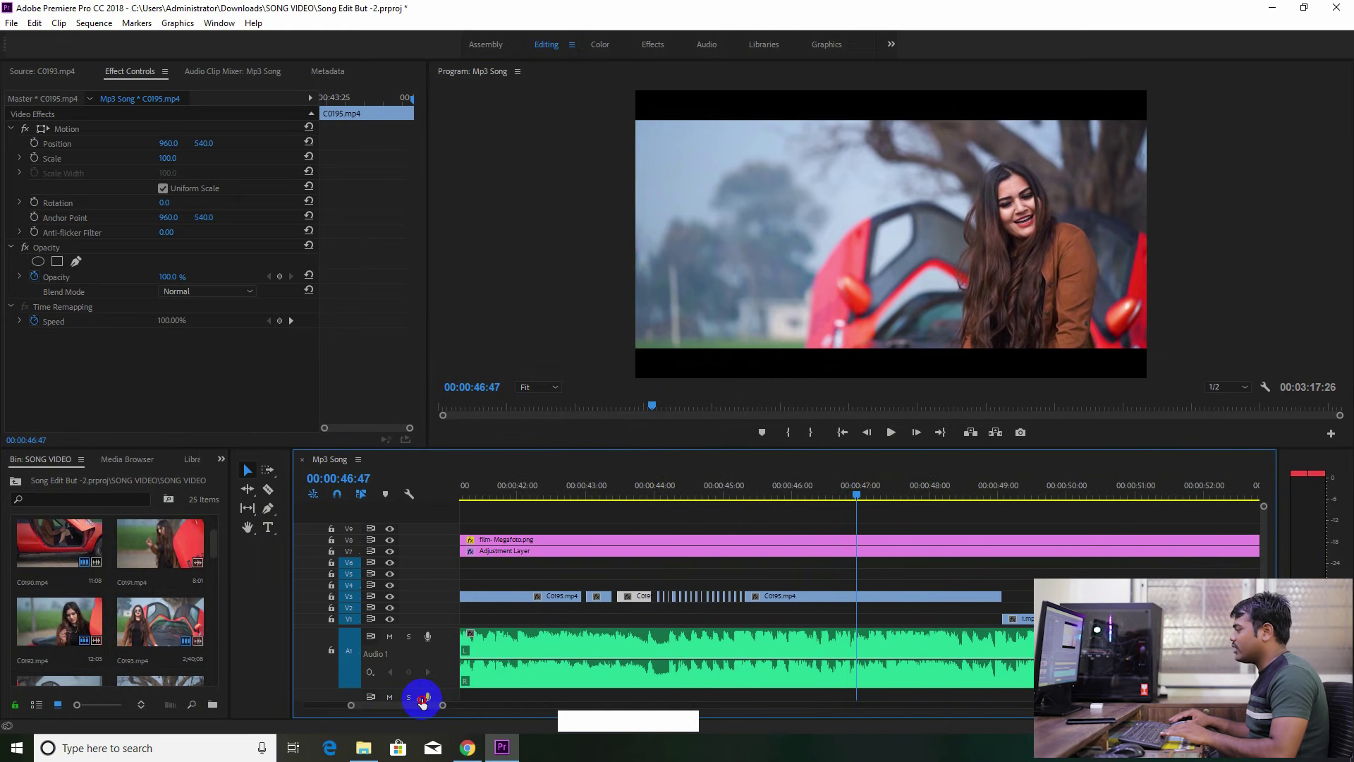
pyautogui.click(861, 499)
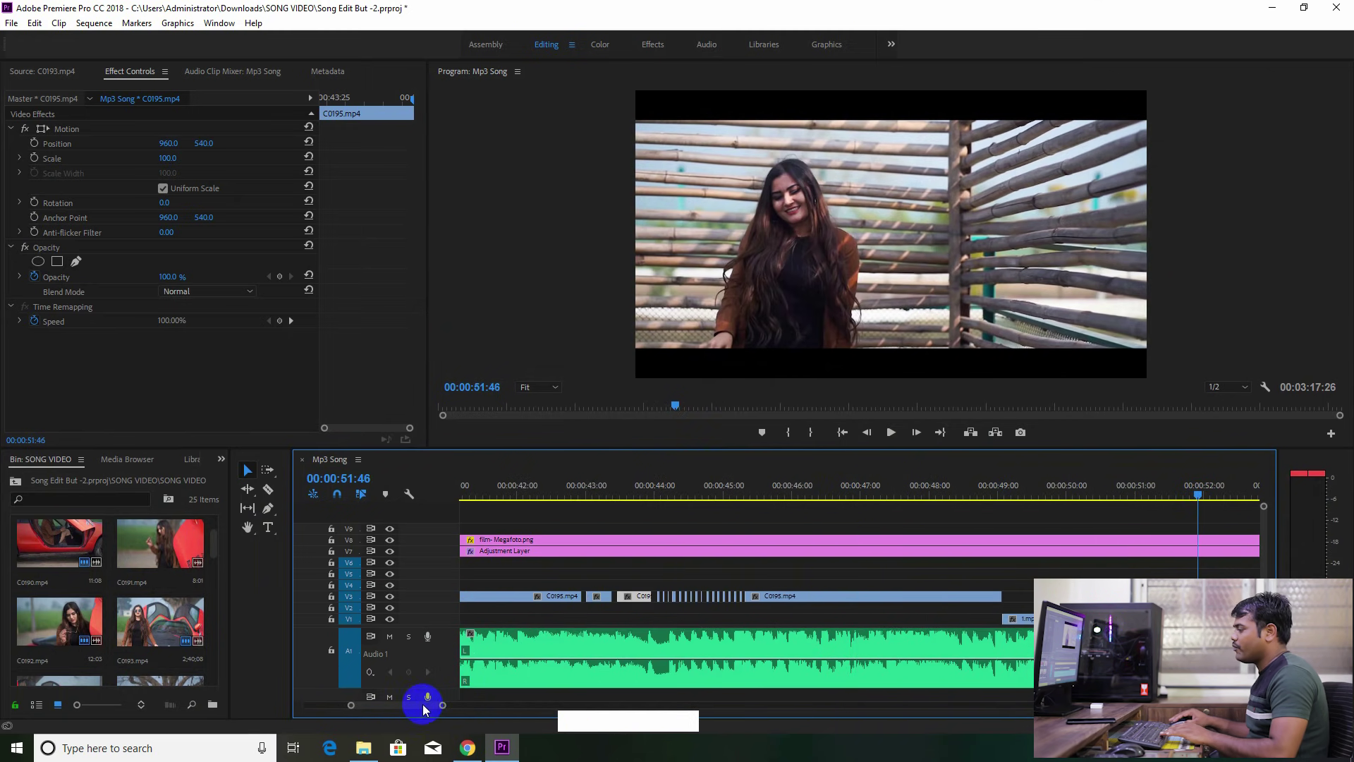
pyautogui.click(422, 710)
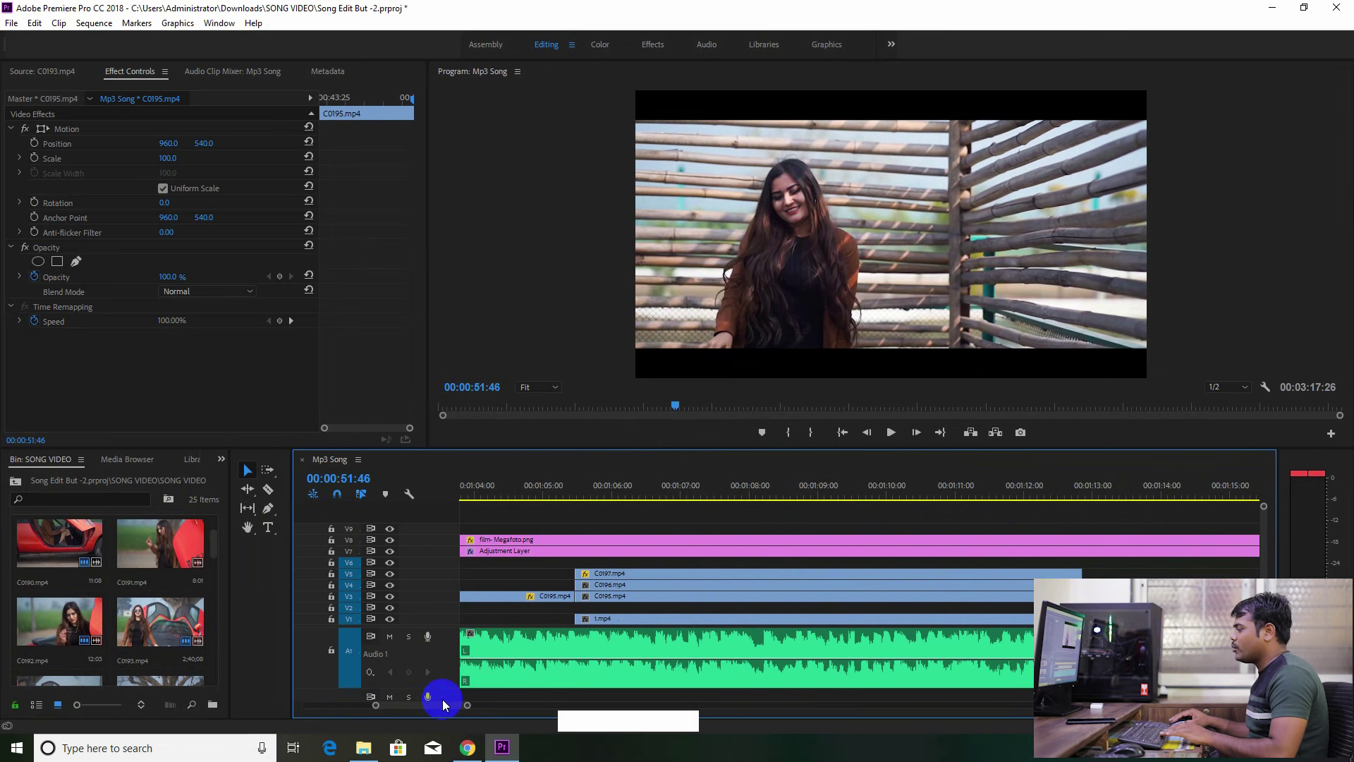
# Zoom out, jump the playhead to the talking shot at 00:01:52:48 and zoom in around it
pyautogui.click(467, 707)
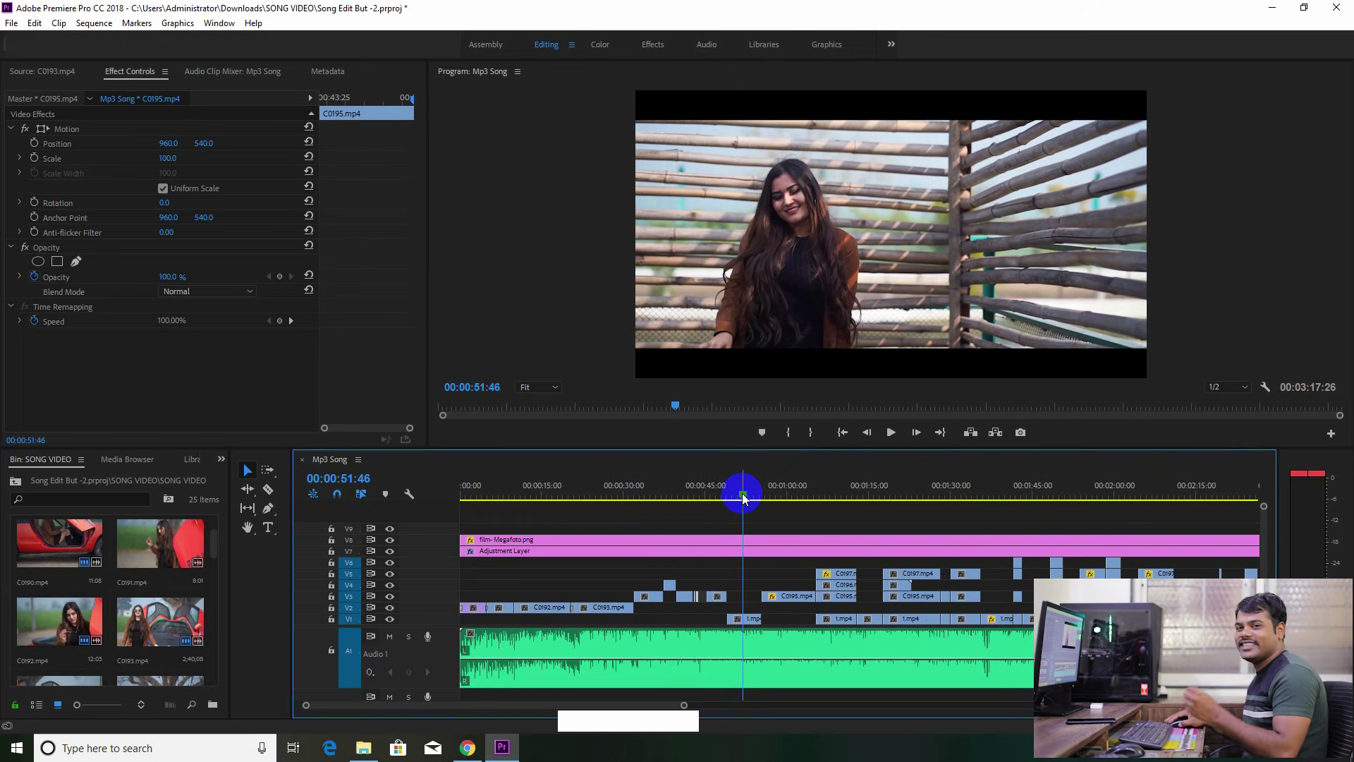
pyautogui.click(750, 504)
pyautogui.click(746, 499)
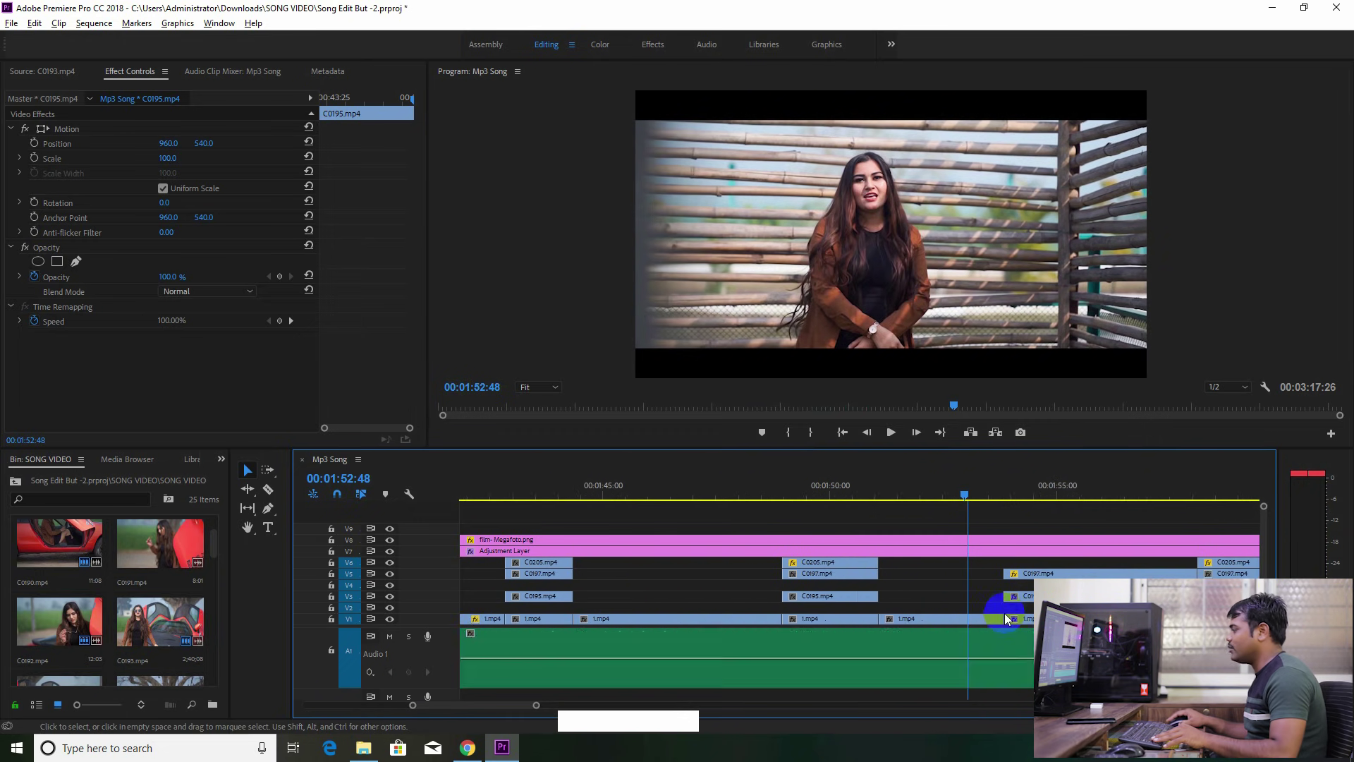
# Select the layered clips there, ending on C0205.mp4, to check their motion settings
pyautogui.click(761, 631)
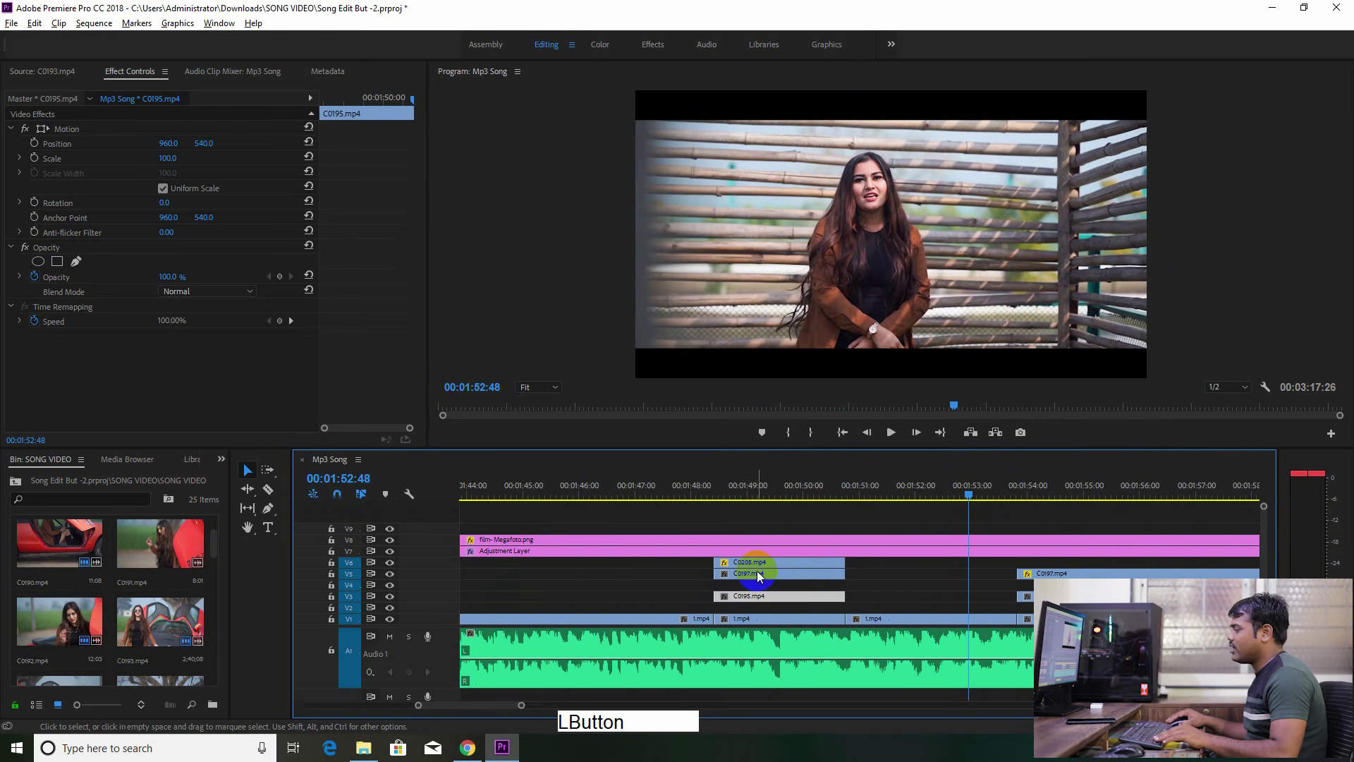
pyautogui.click(765, 570)
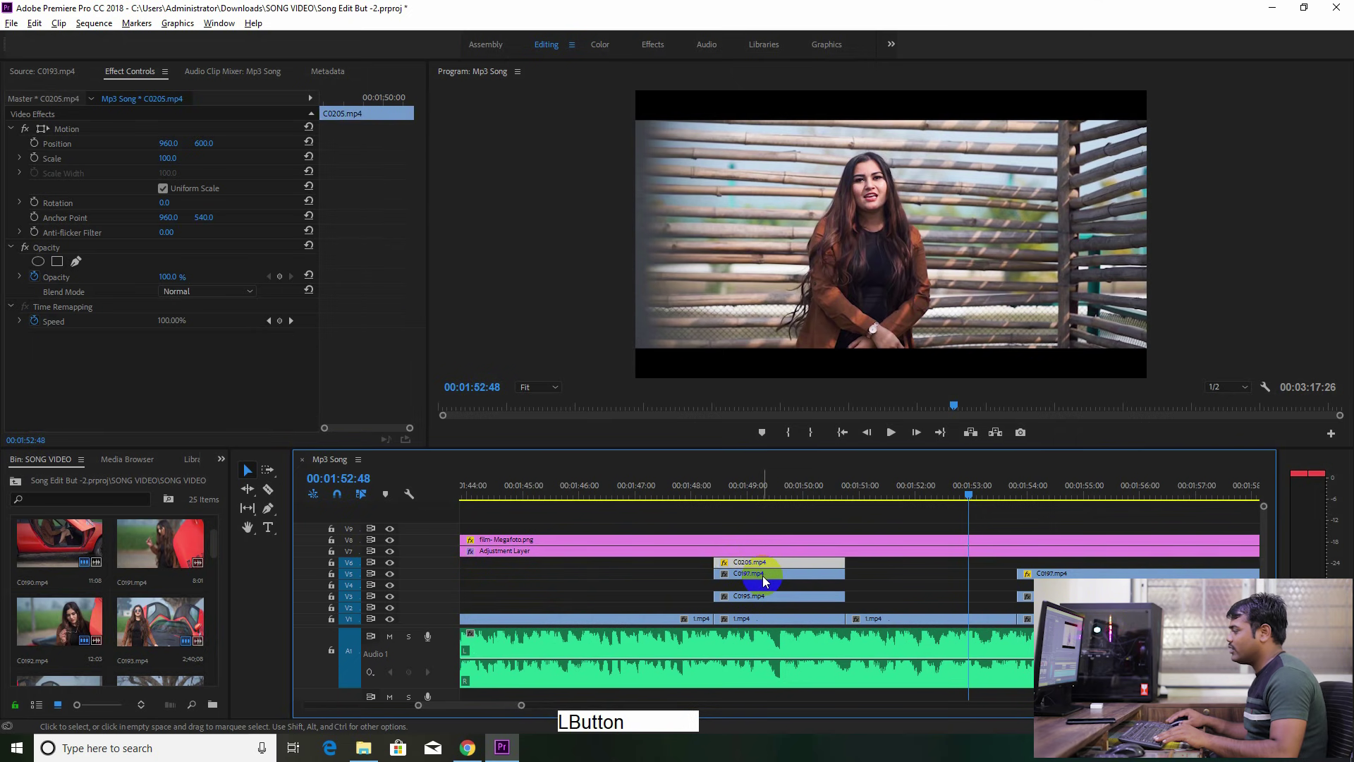